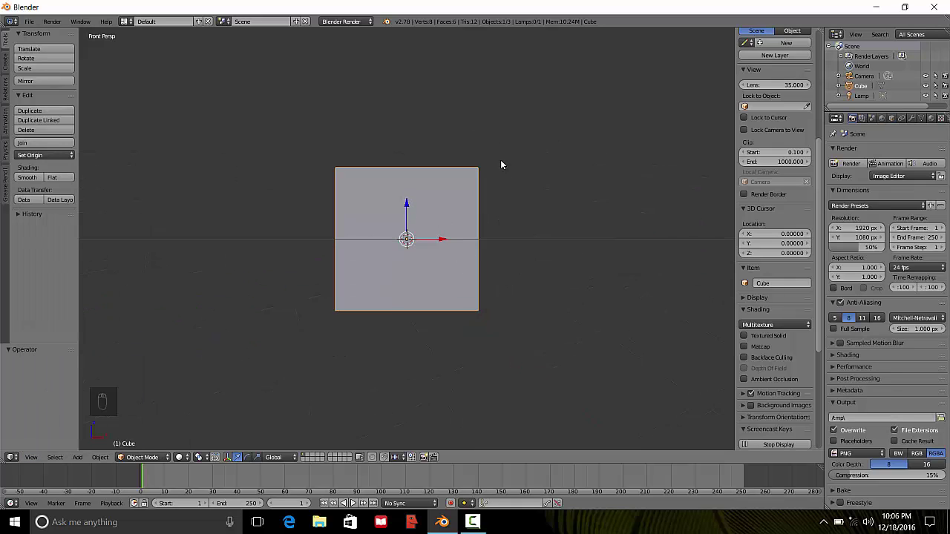
- Nudge the default cube slightly with a small translate drag
drag(411, 210, 416, 214)
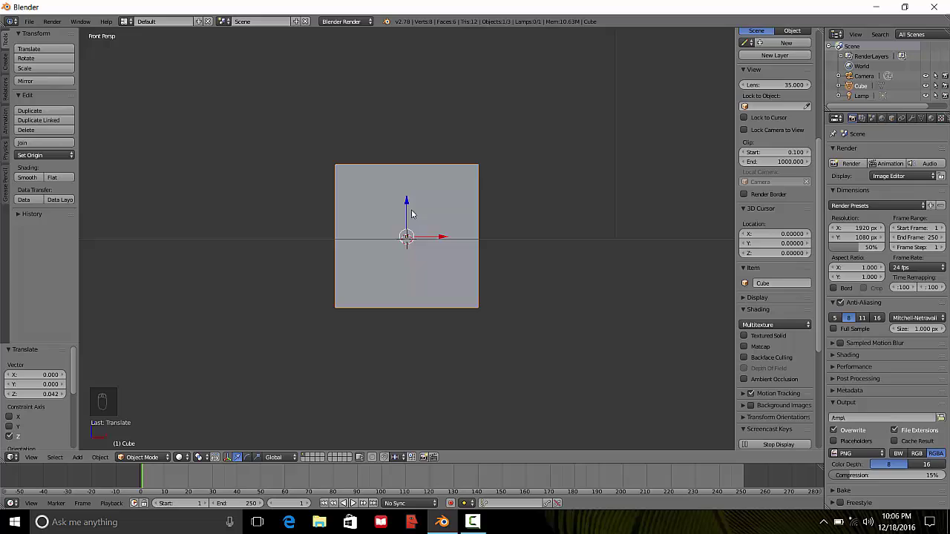
- Scale the cube flat along Z, then stretch it wider along X into a board
key(s)
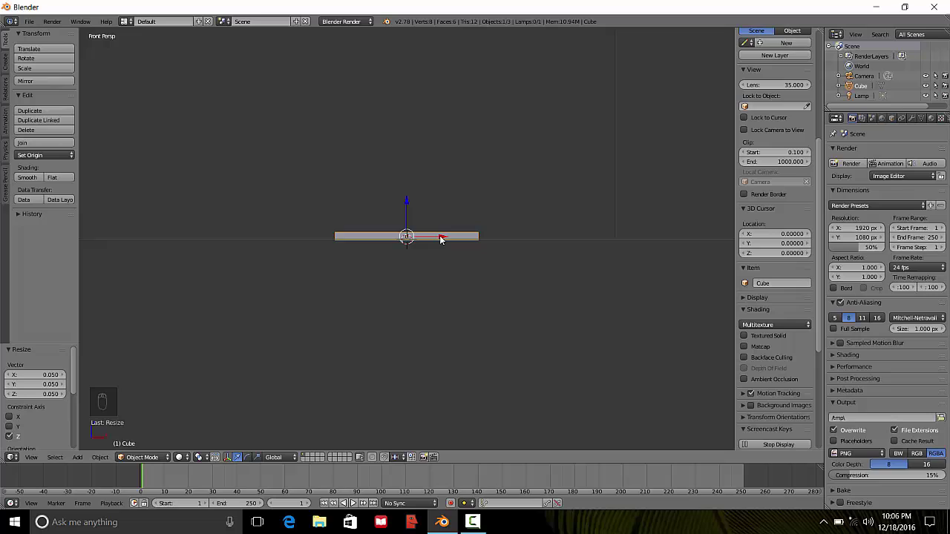
key(s)
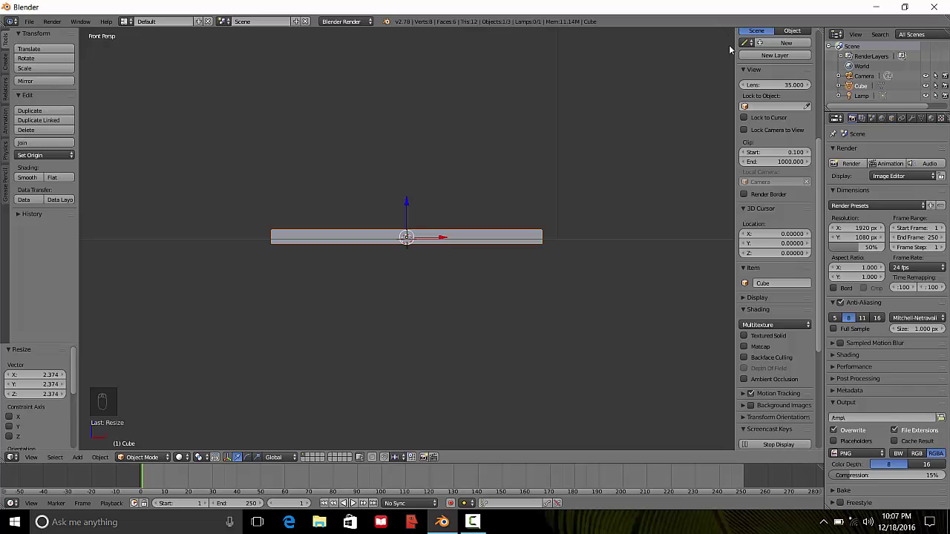
- Hide the side properties panel to free space around the board
drag(410, 232, 826, 37)
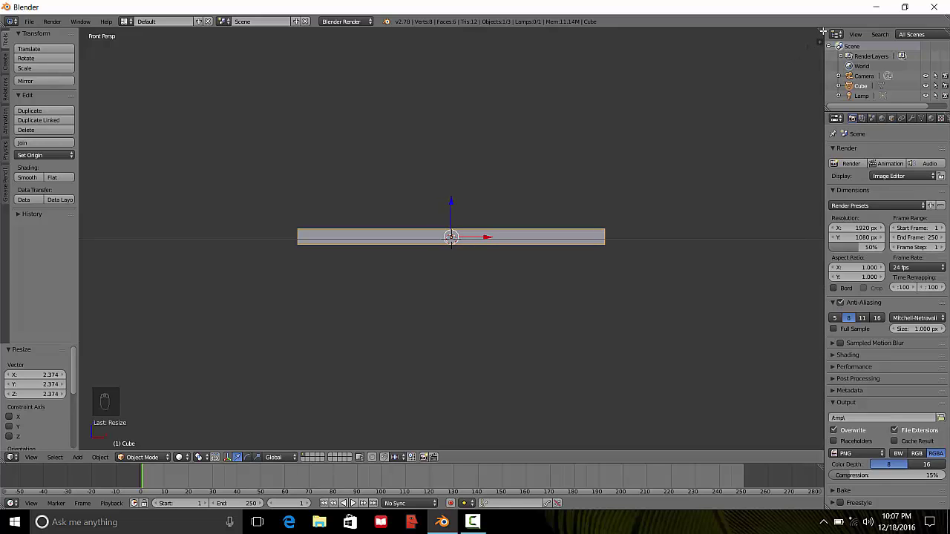
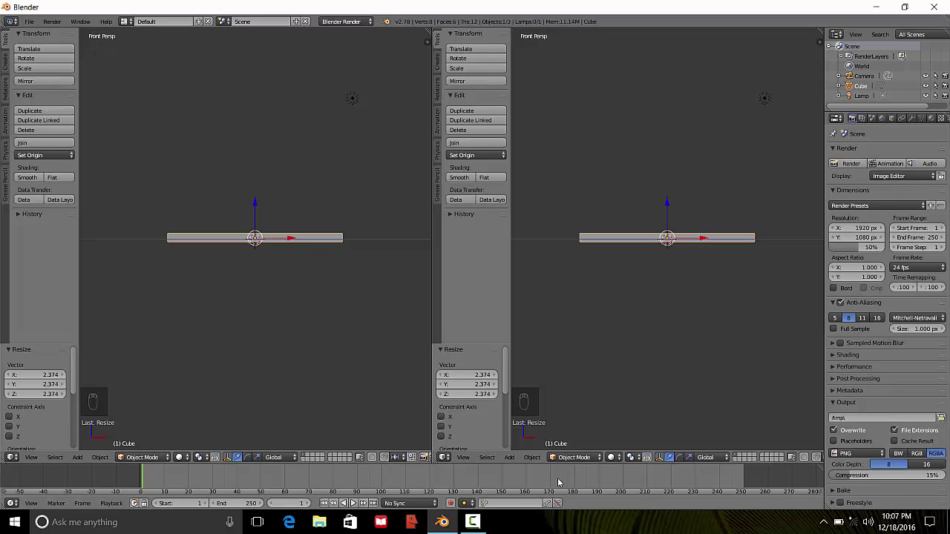
- Scale the board shallower along Y in the top view, then begin resizing its length
drag(470, 466, 485, 414)
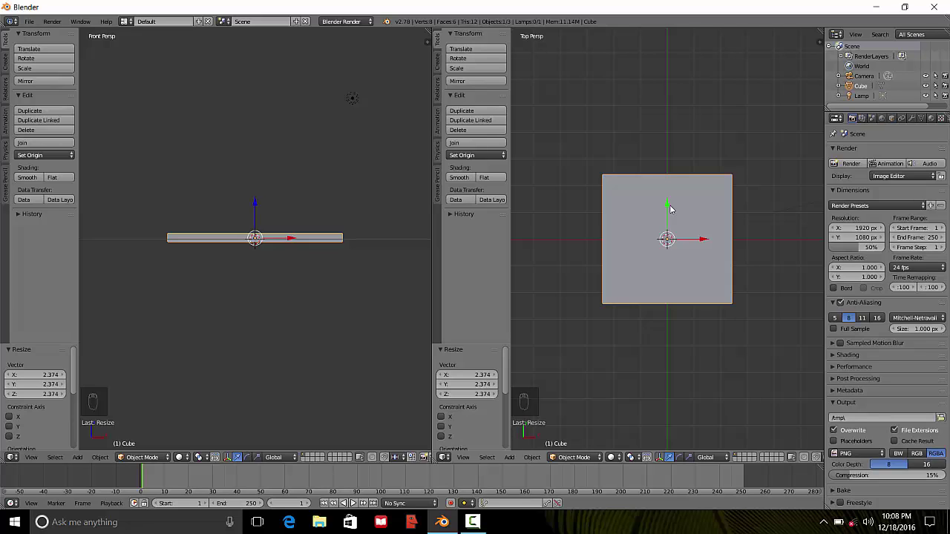
key(s)
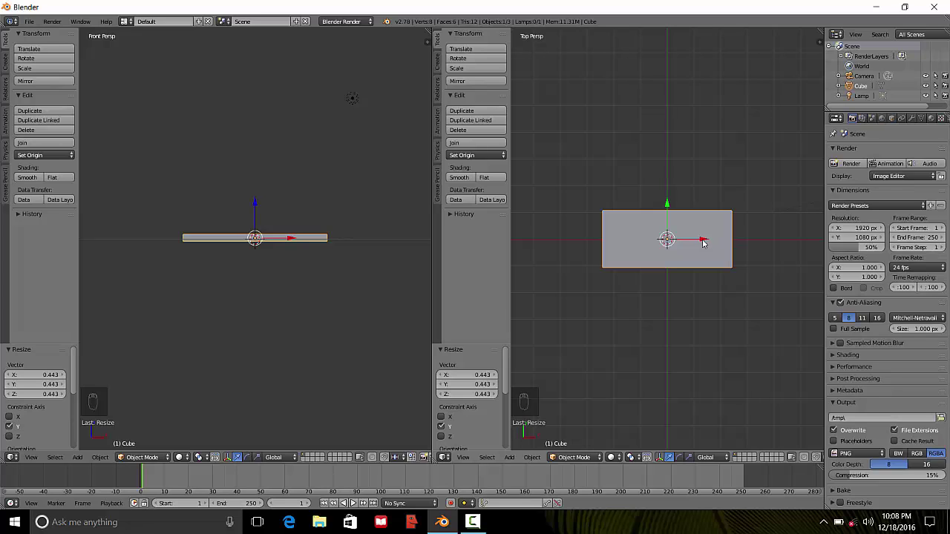
key(s)
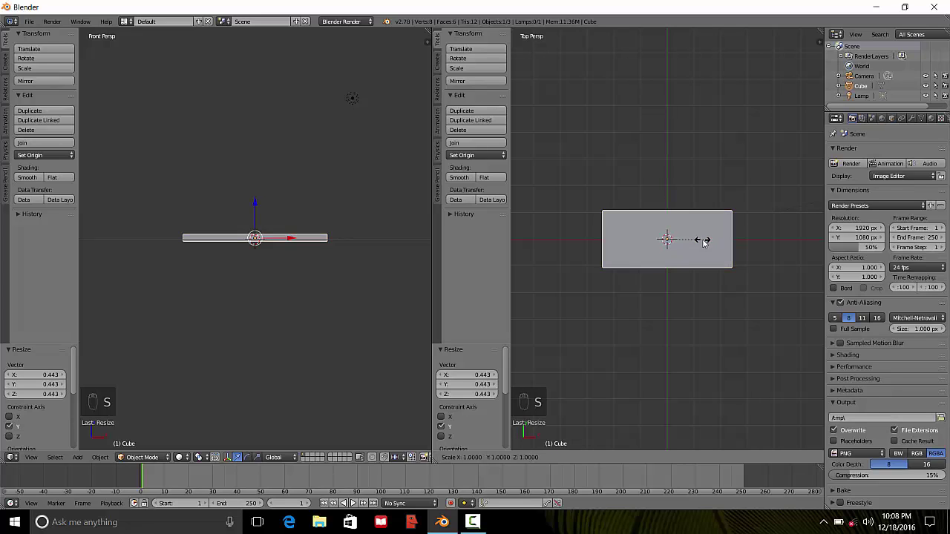
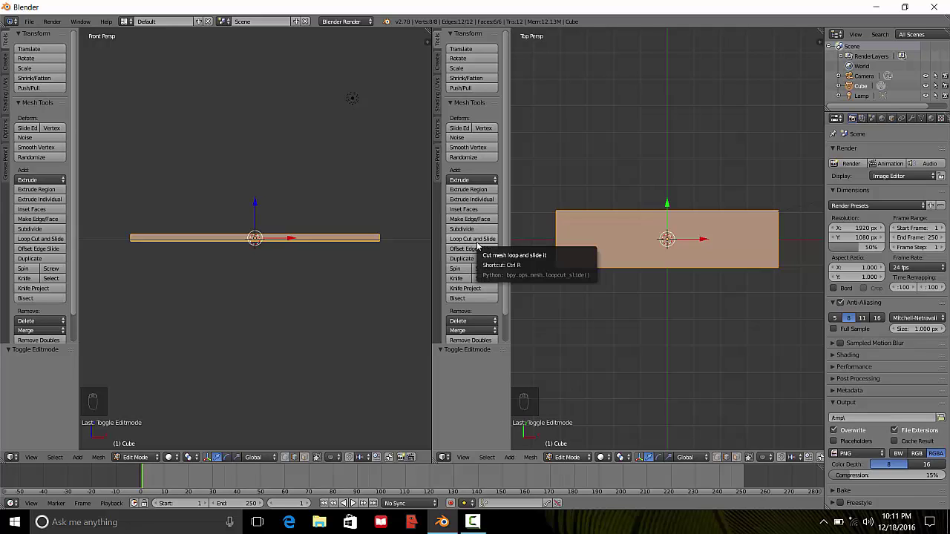
- Add edge loops along the board and scale them outward toward its outer edges
drag(483, 242, 670, 262)
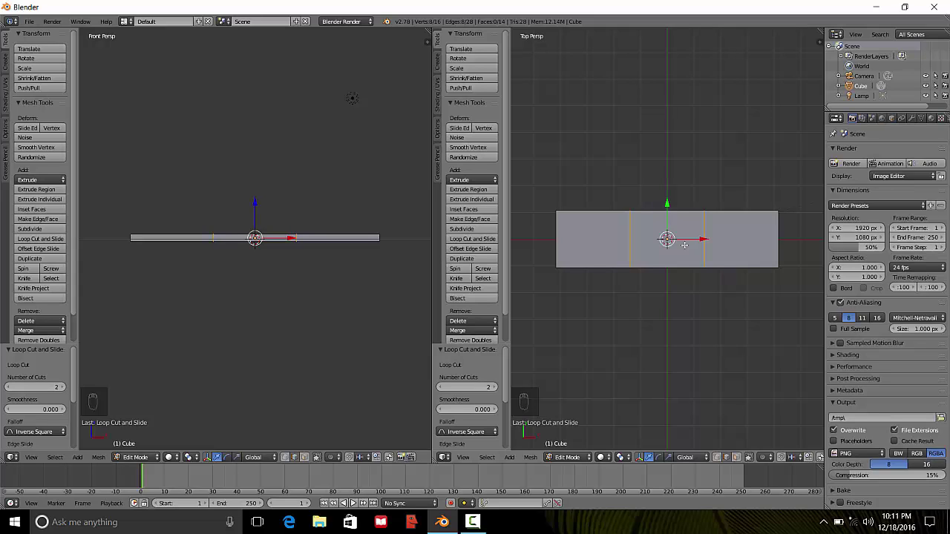
key(s)
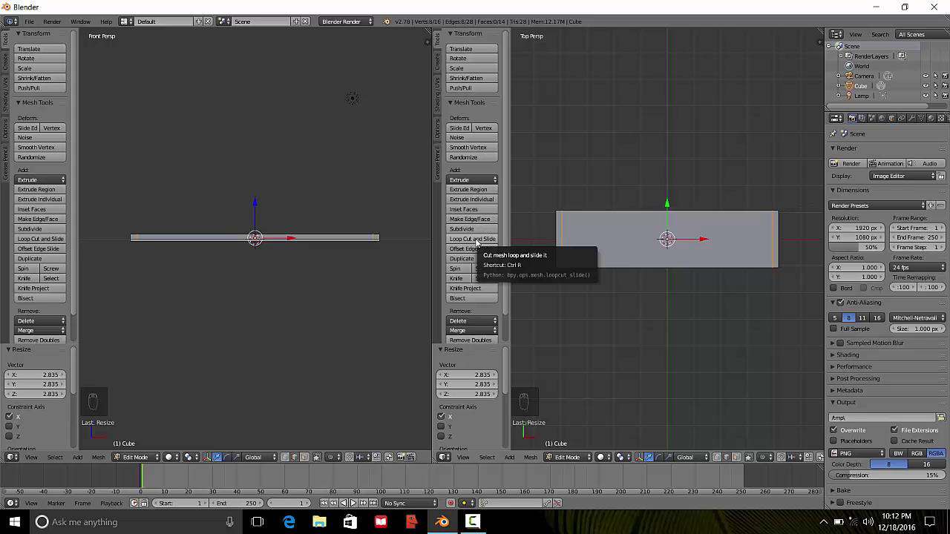
drag(477, 238, 581, 242)
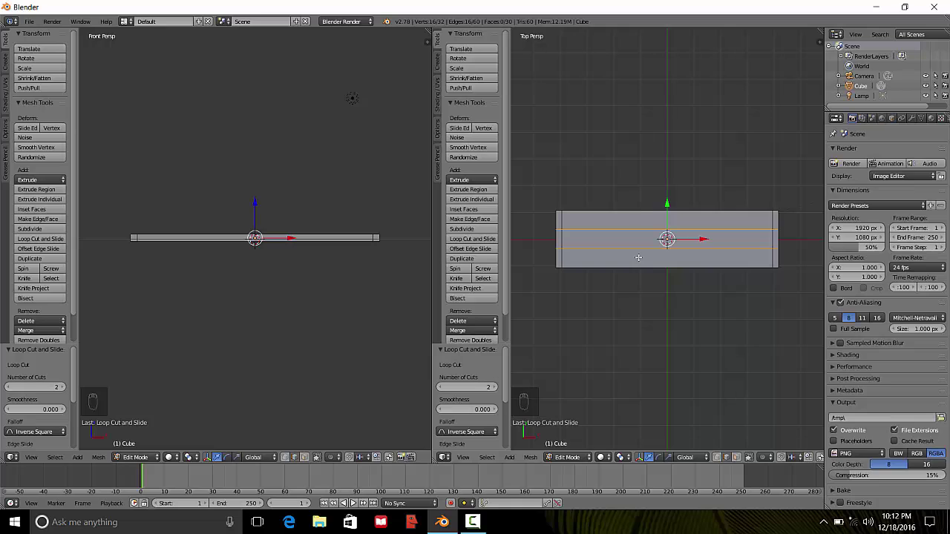
key(s)
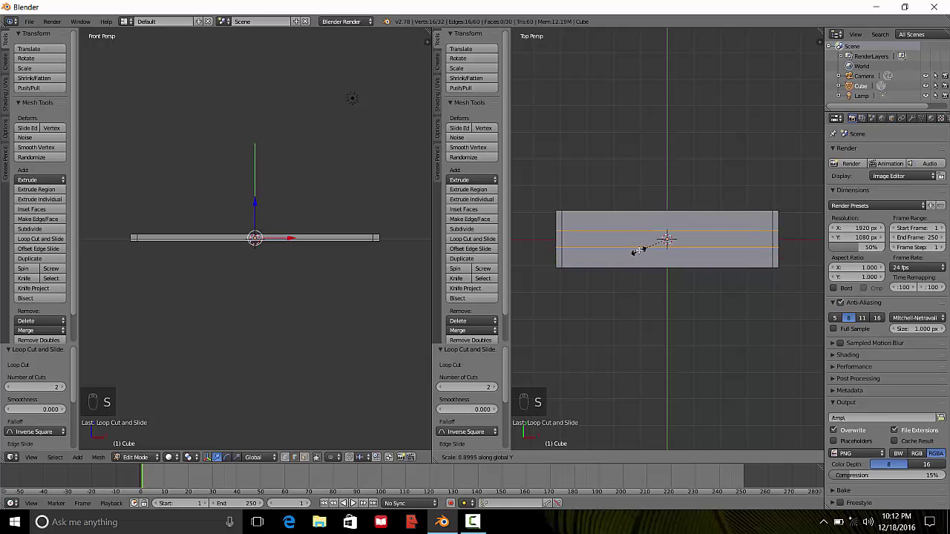
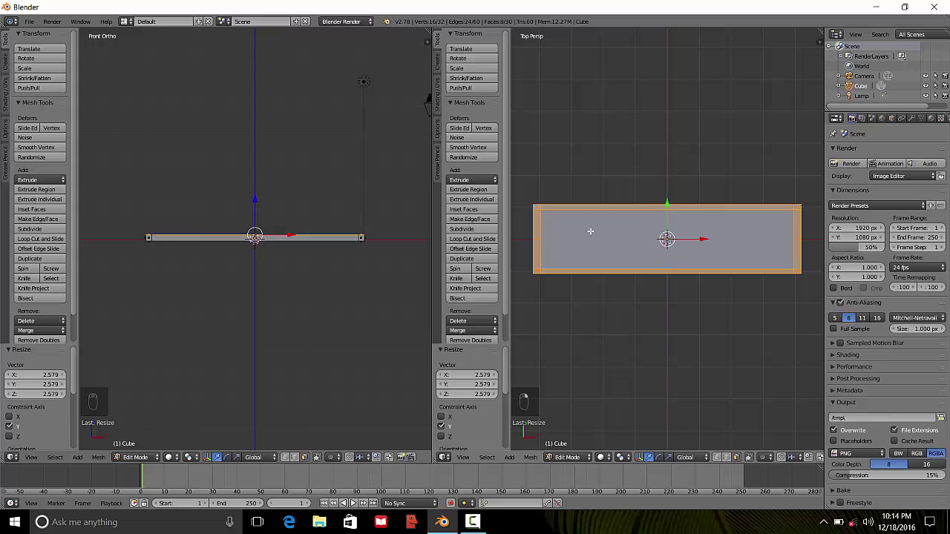
- Deselect everything on the board after resizing its outer rim
key(Escape)
- Clear the selection and view the base slab from underneath
key(a)
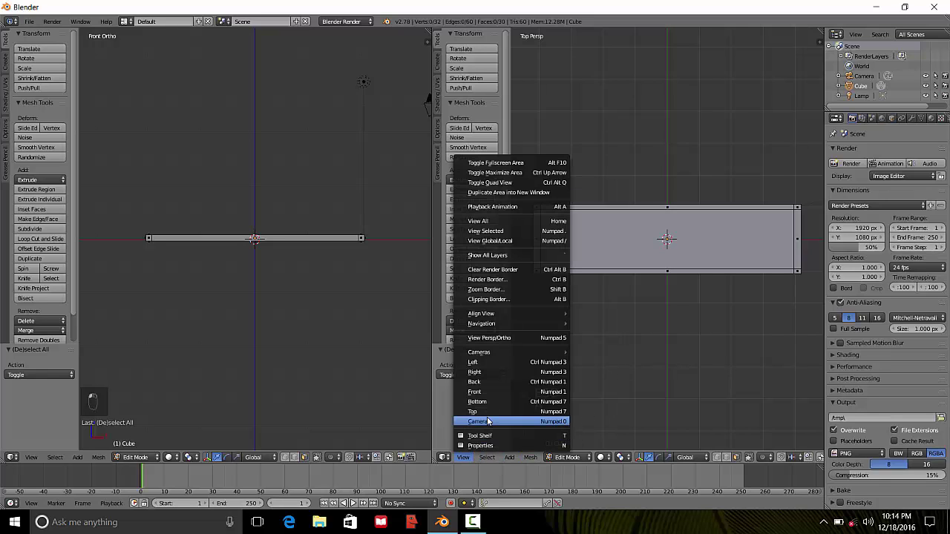
key(Escape)
key(a)
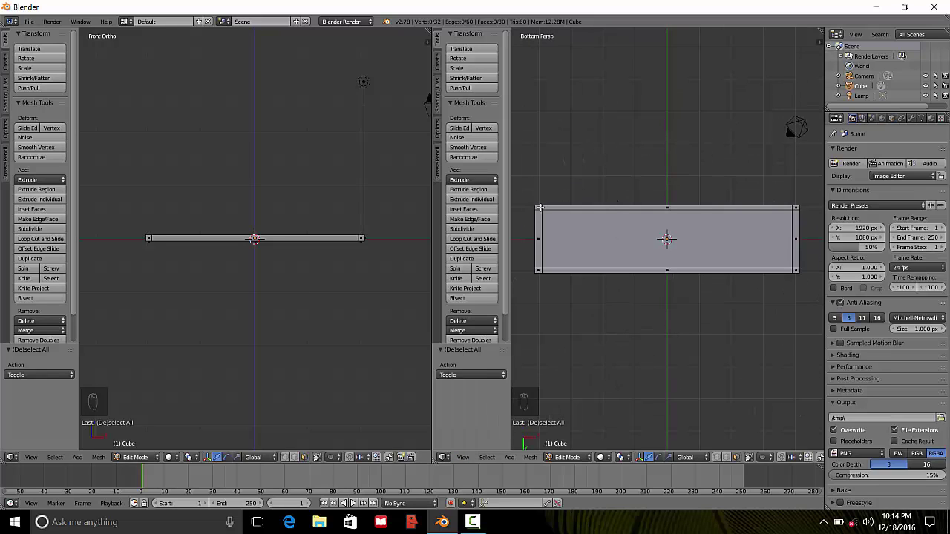
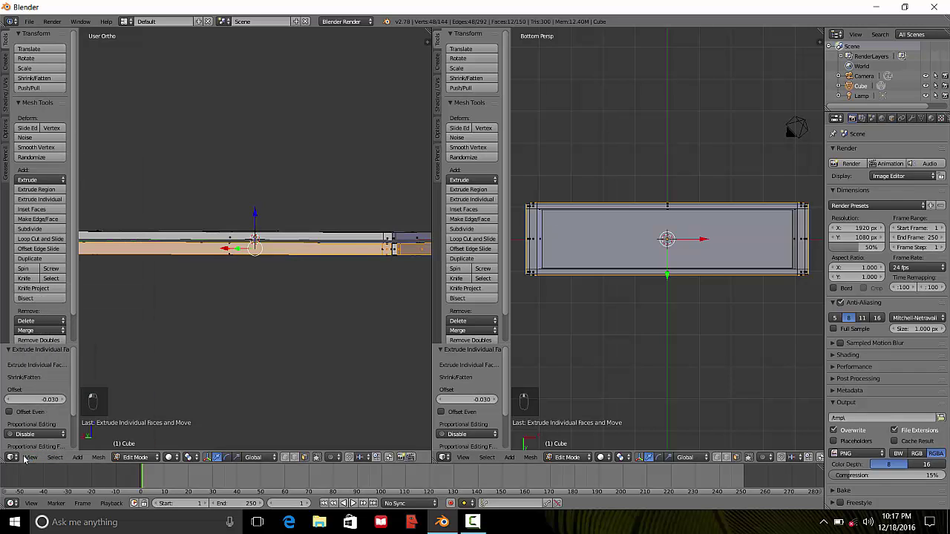
- Bring up the View menu to switch to Front view for building the walls
click(37, 462)
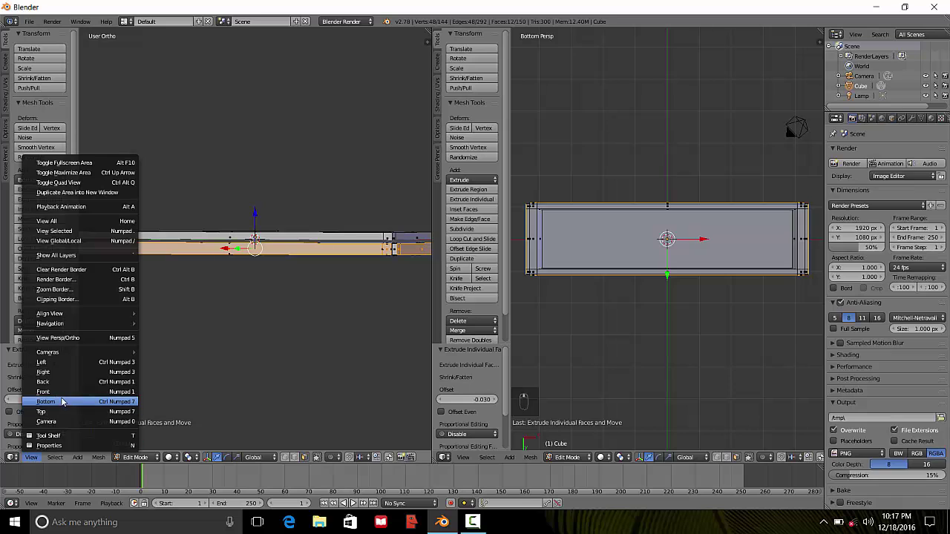
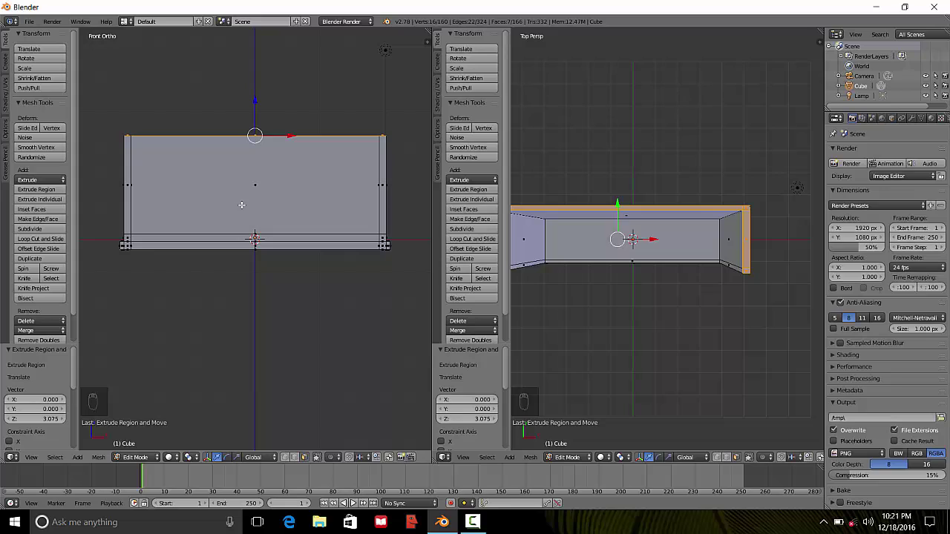
- Extrude the top edge faces upward three times to raise the cabinet walls
key(e)
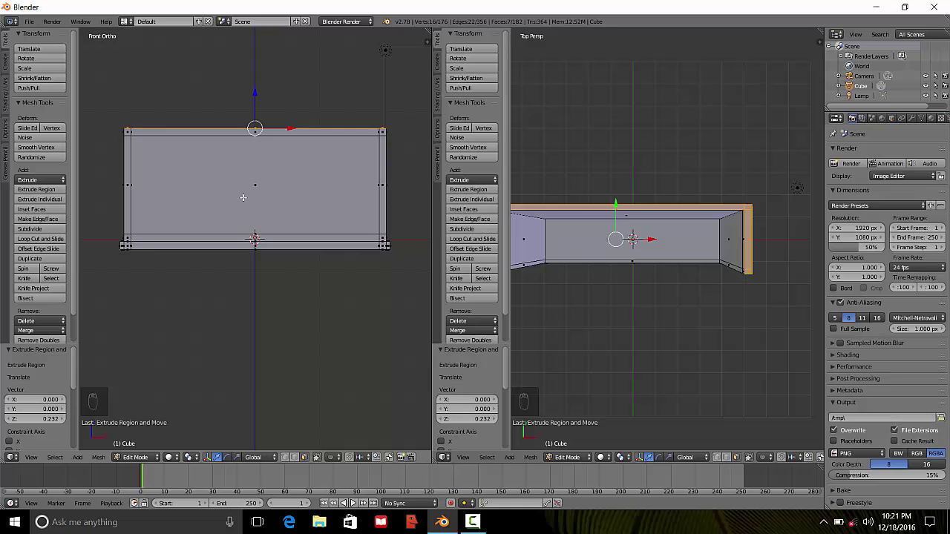
key(e)
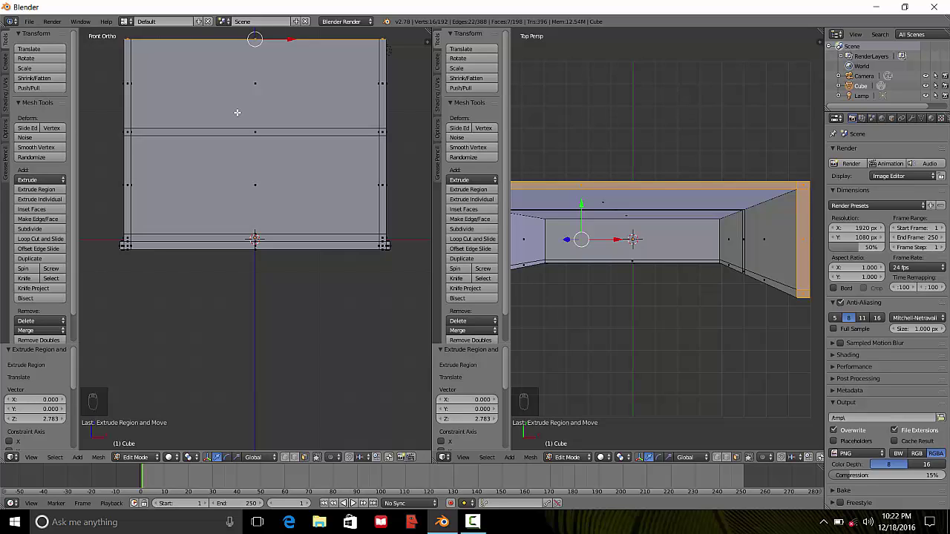
key(e)
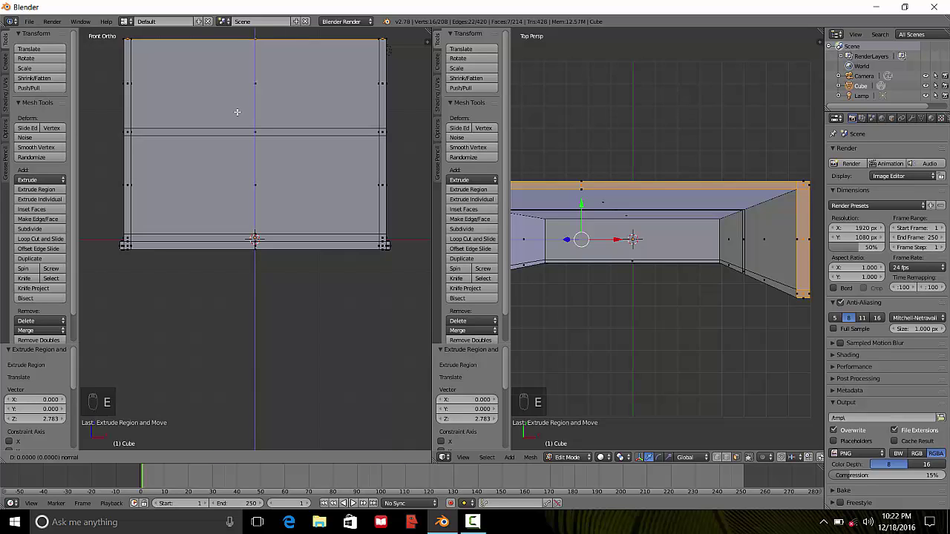
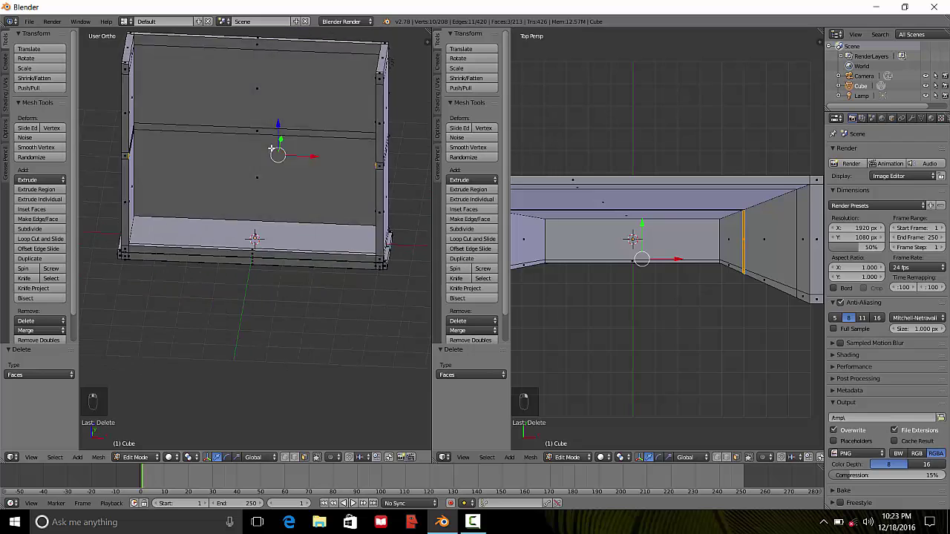
- Clear the current selection on the cabinet mesh before picking shelf corners
key(Delete)
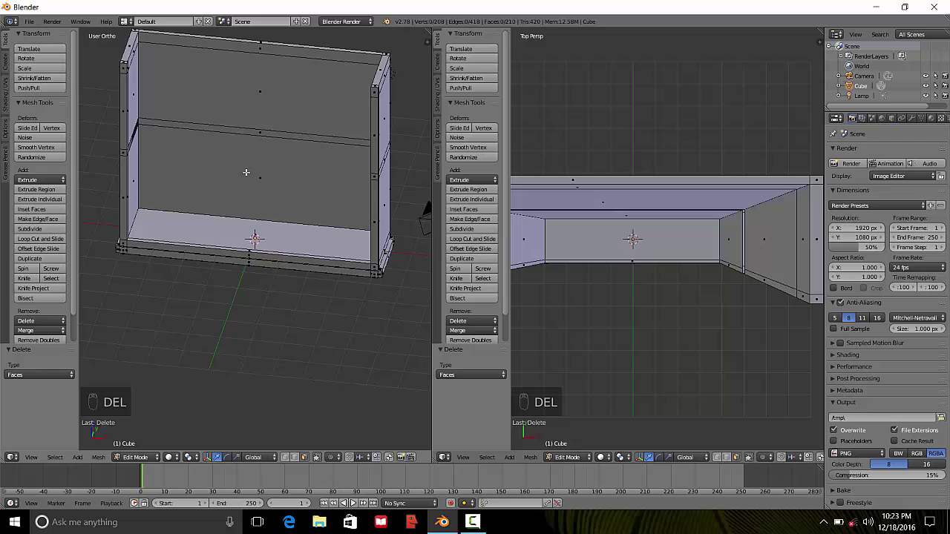
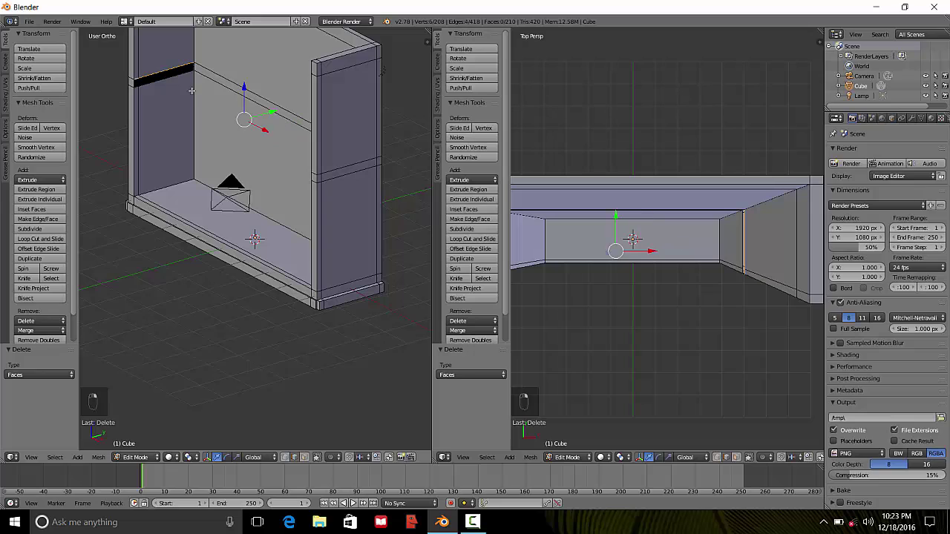
- Fill a shelf face between the four selected mid-height corners of the cabinet
key(f)
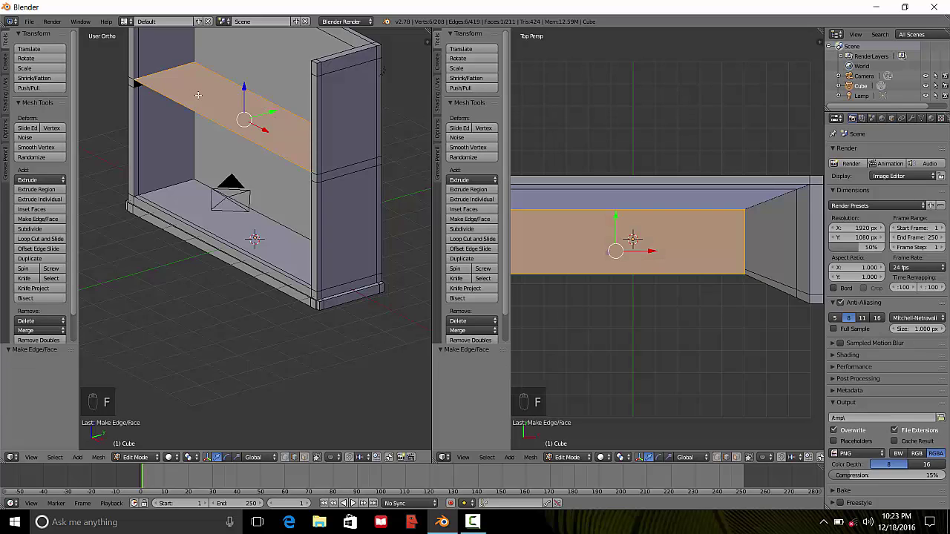
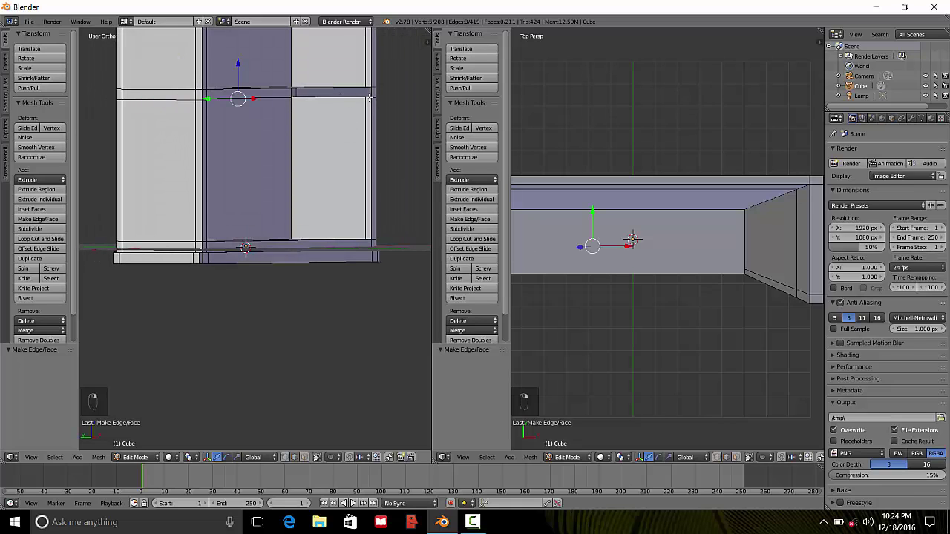
- Fill another face, then start deleting the selected top wall faces
key(f)
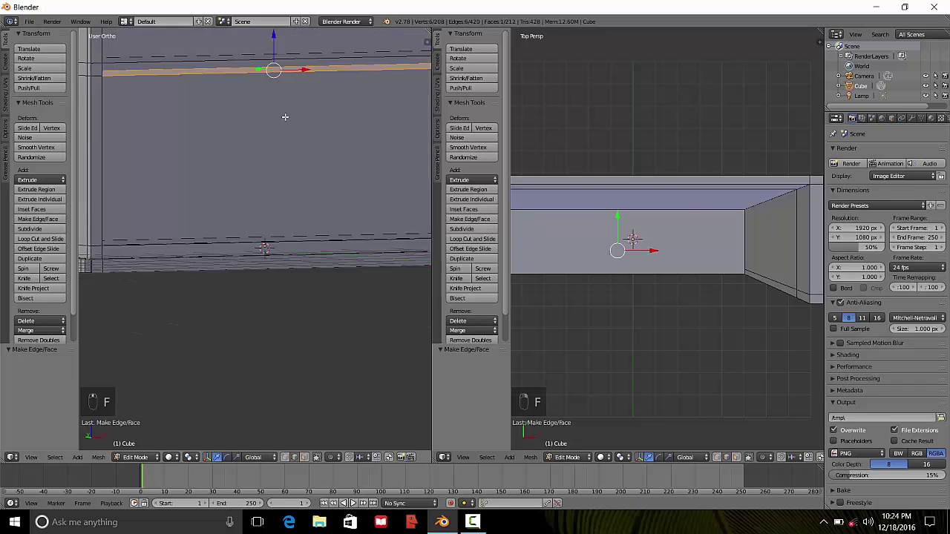
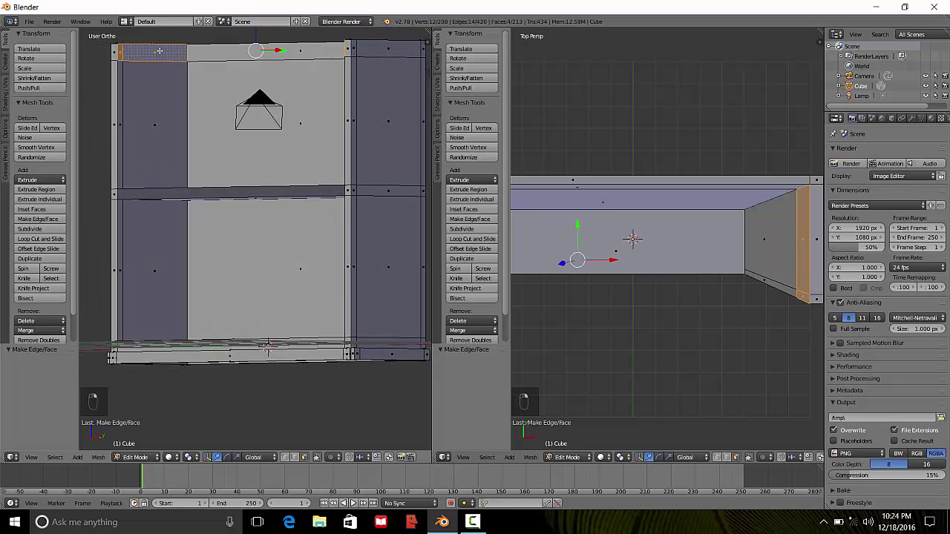
key(Delete)
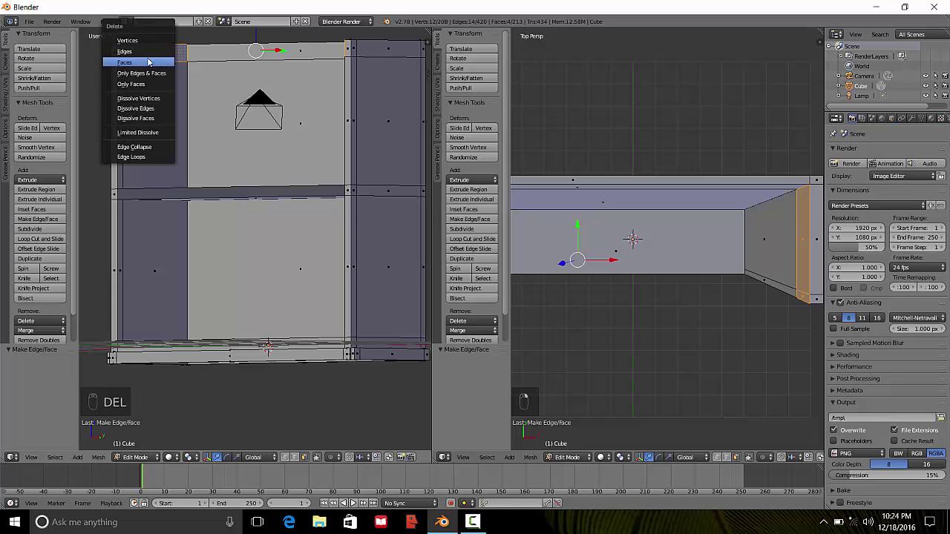
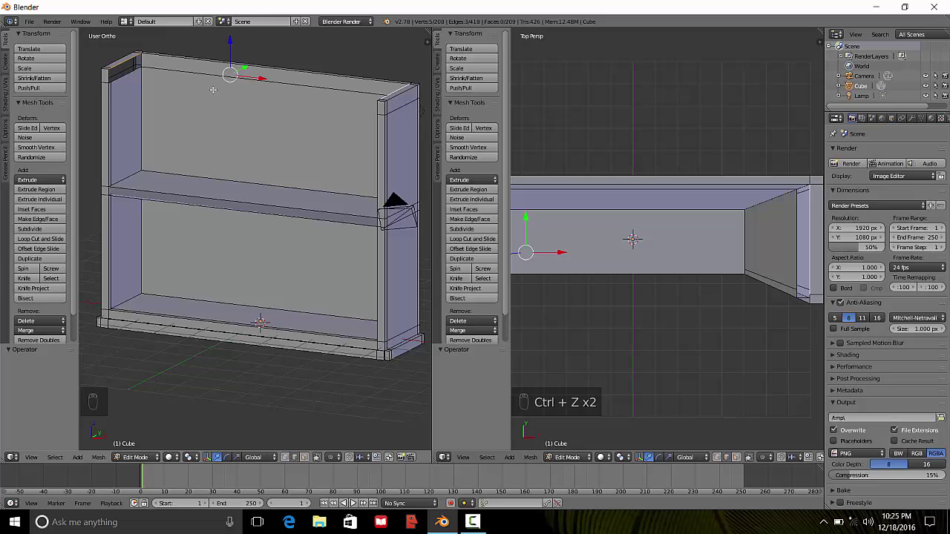
- Undo the face deletion and recent edits to restore the cabinet's top faces
key(ctrl+z)
key(ctrl+z)
key(ctrl+z)
key(ctrl+z)
key(ctrl+z)
key(ctrl+z)
key(ctrl+z)
key(ctrl+z)
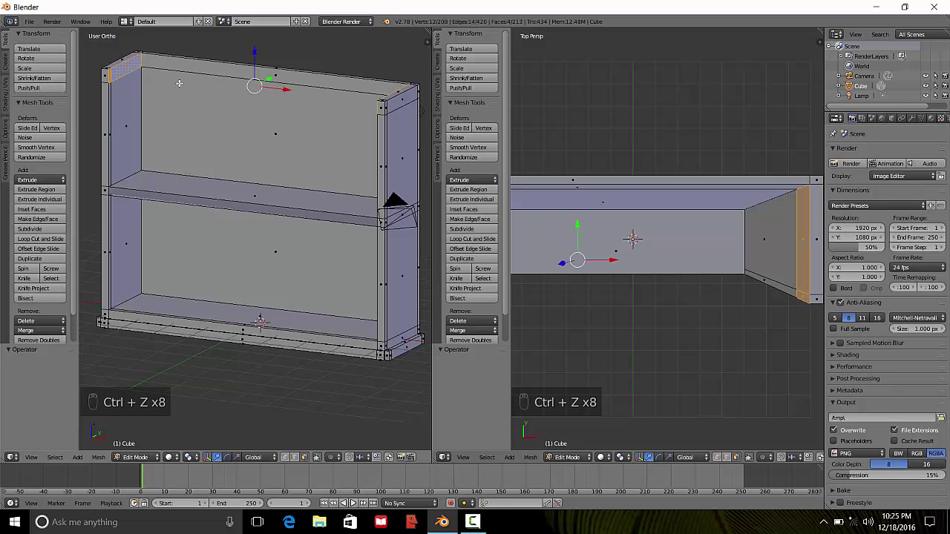
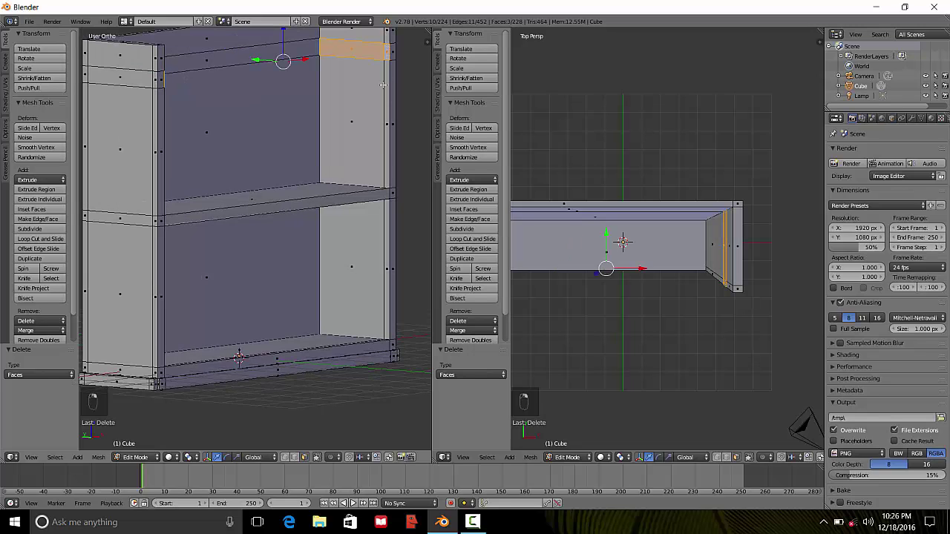
- Delete only the selected strip of faces along the cabinet's top
key(Delete)
key(Delete)
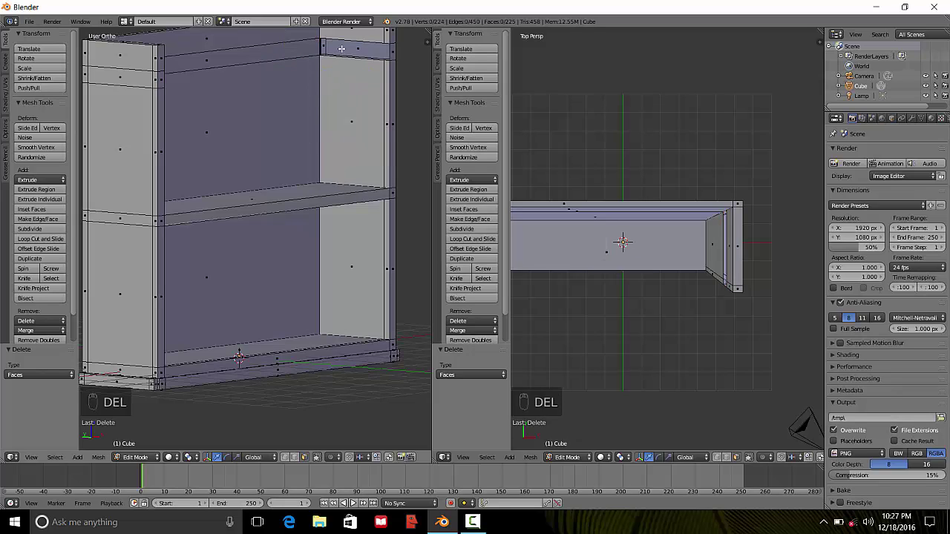
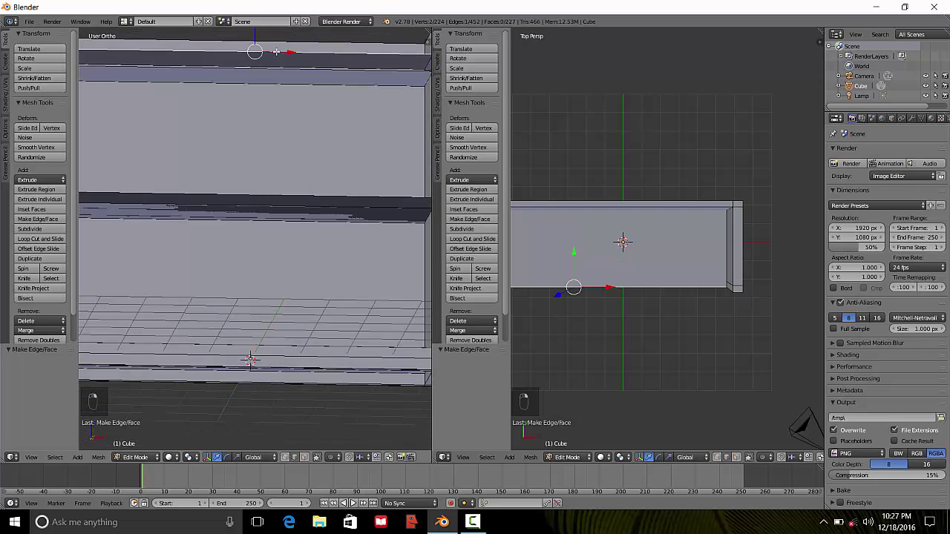
- Fill the remaining gap in the cabinet top with a face
key(f)
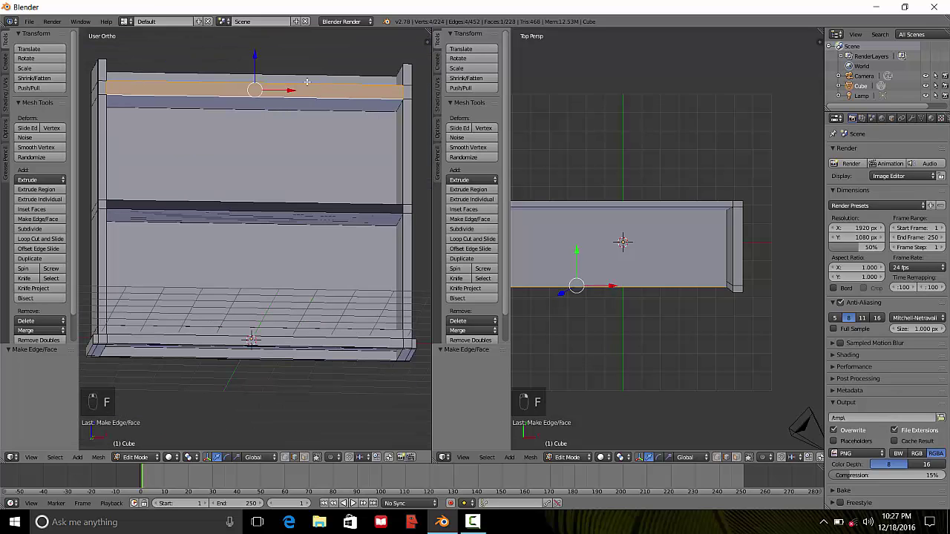
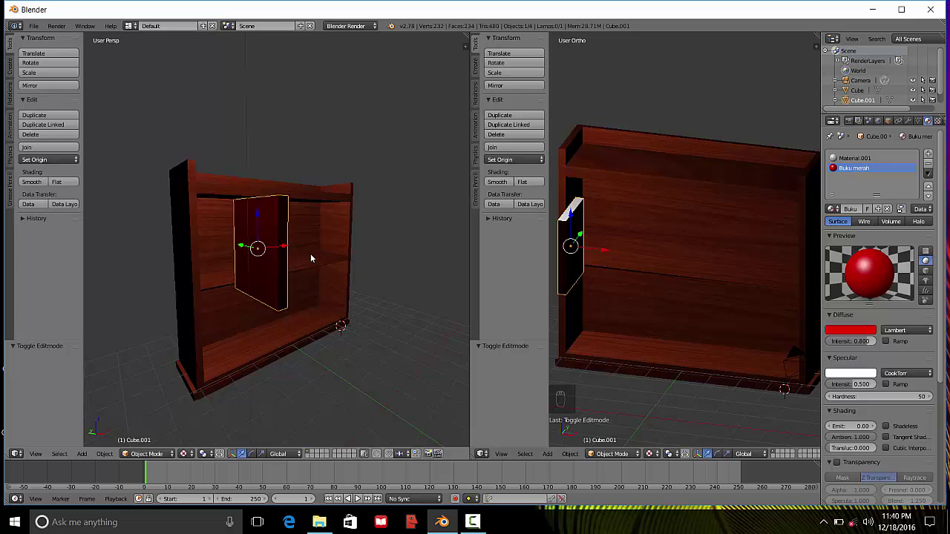
- Duplicate the red book five times into a row of six along the shelf
key(shift+d)
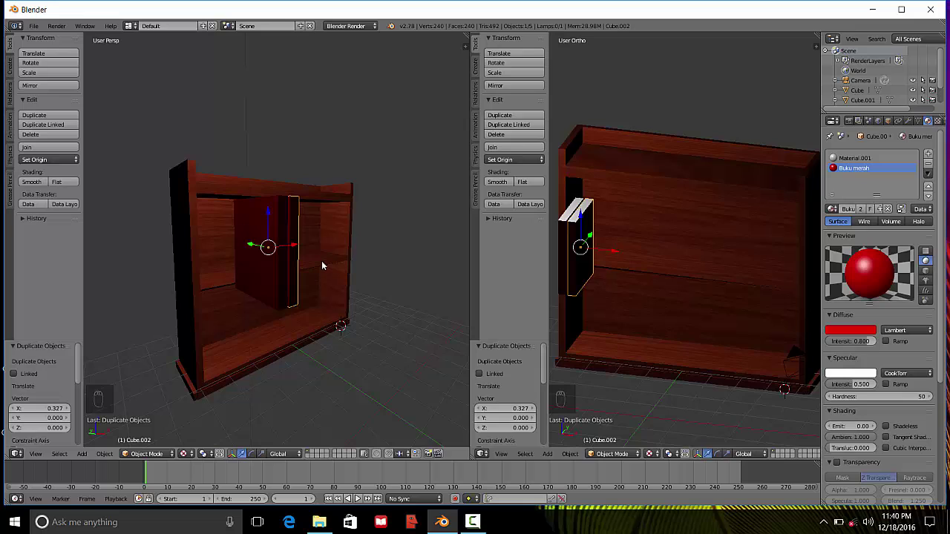
key(shift+d)
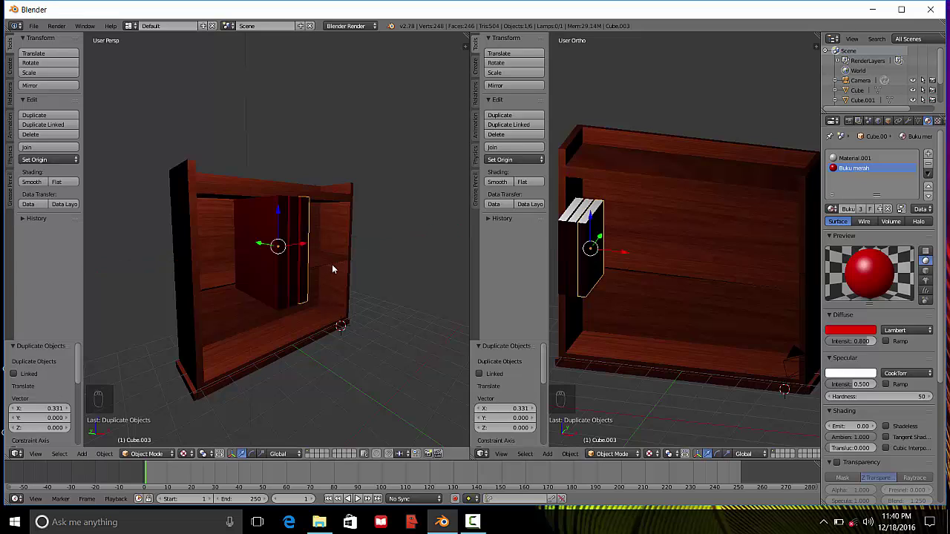
key(shift+d)
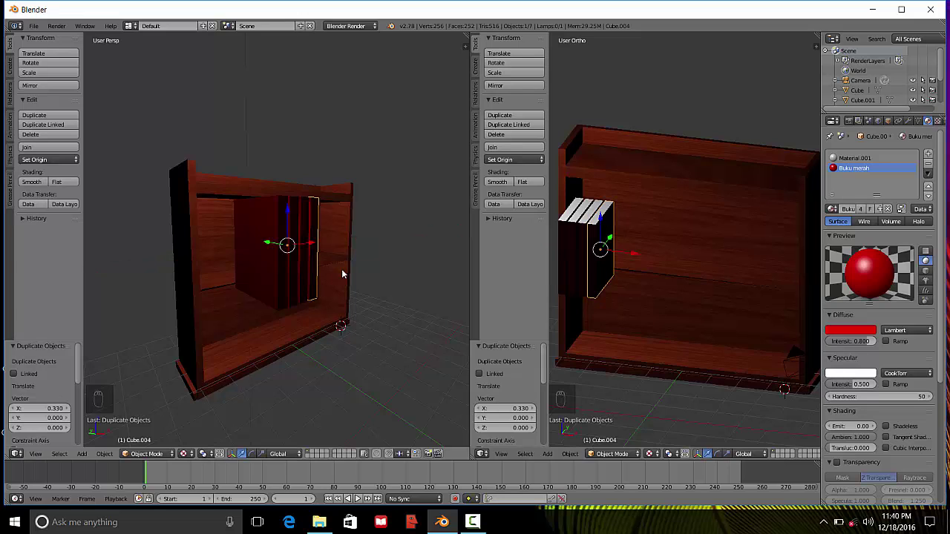
key(shift+d)
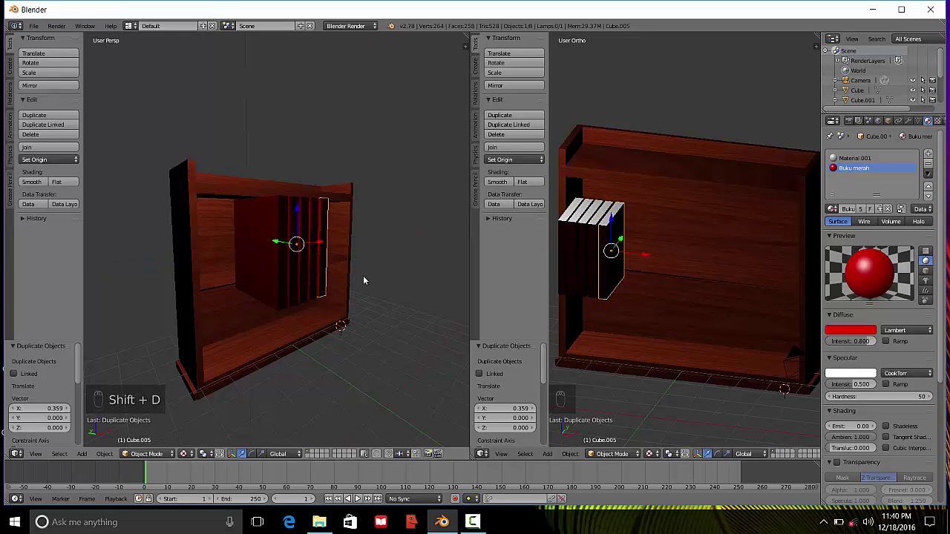
key(shift+d)
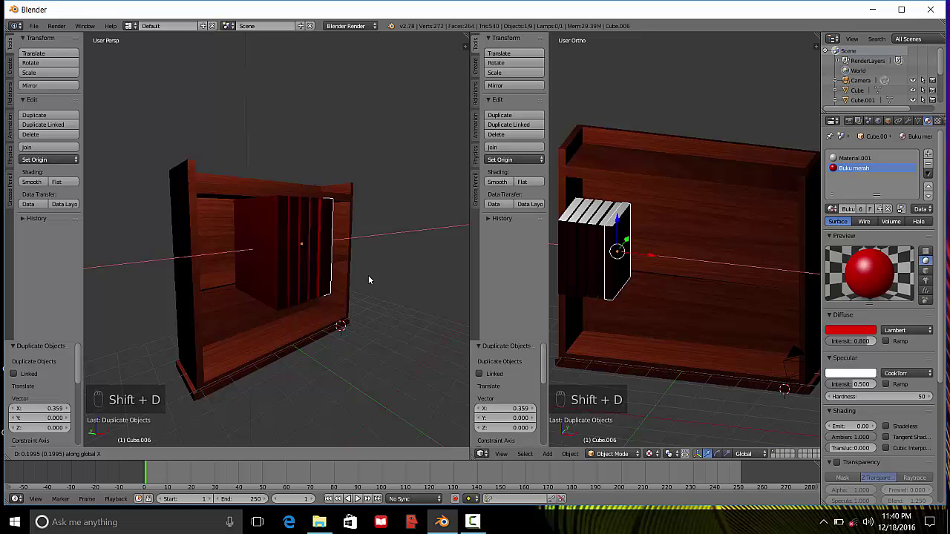
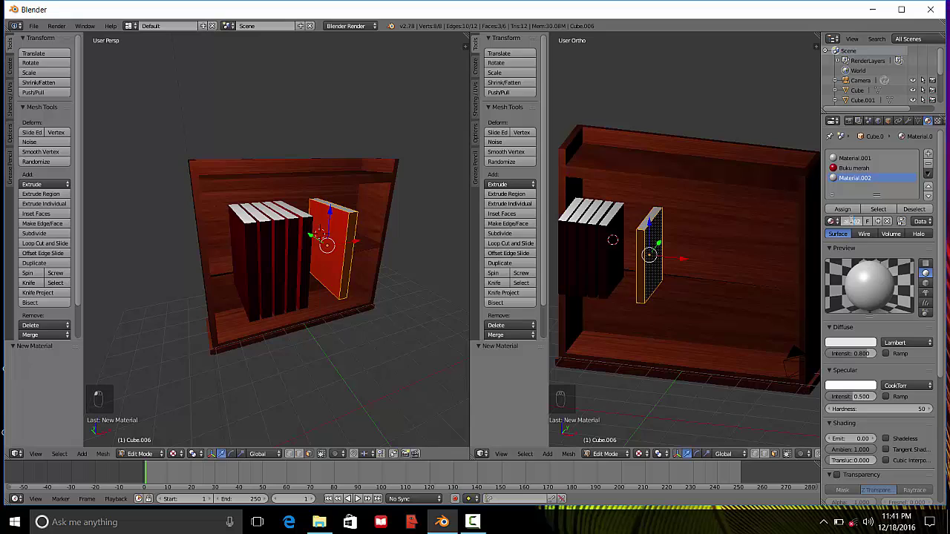
- Delete part of the separated book's selection while preparing its white cover
key(Delete)
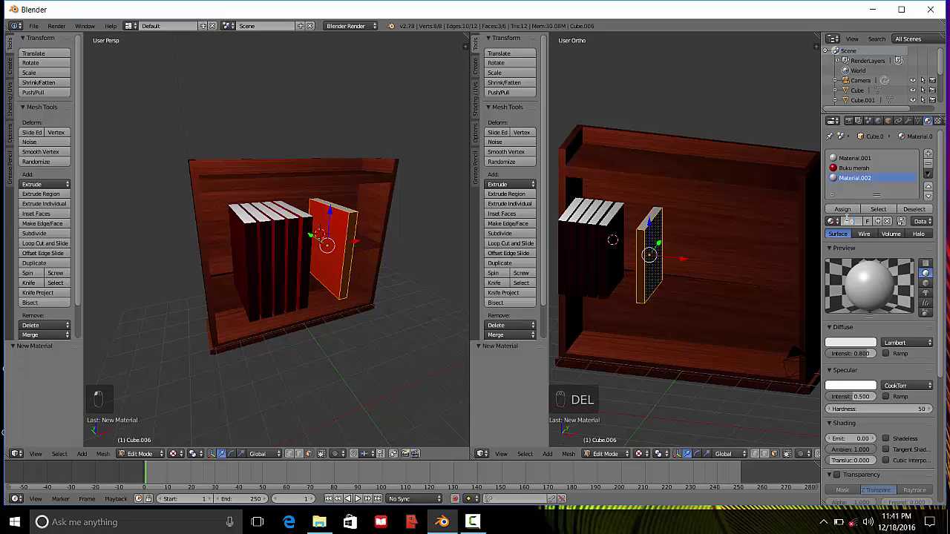
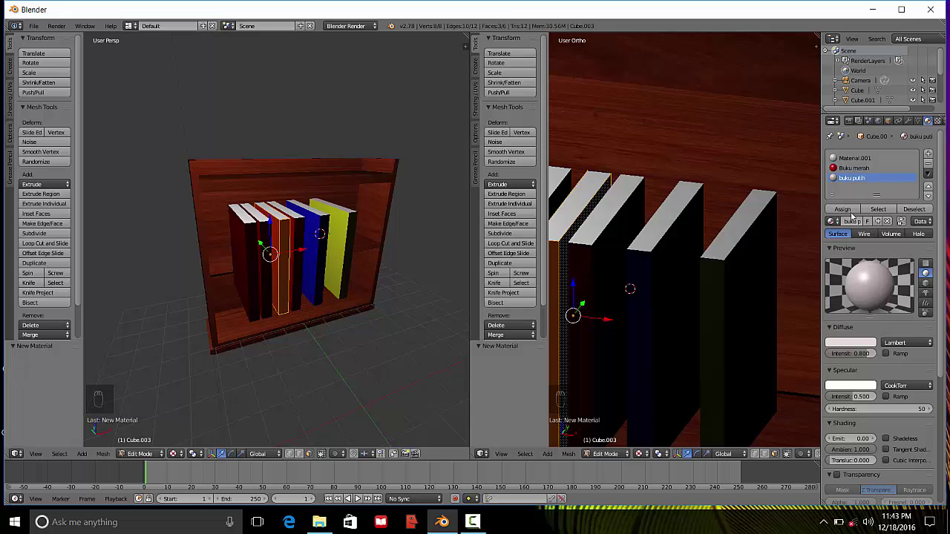
- Move the red book into its new spot beside the others
click(851, 211)
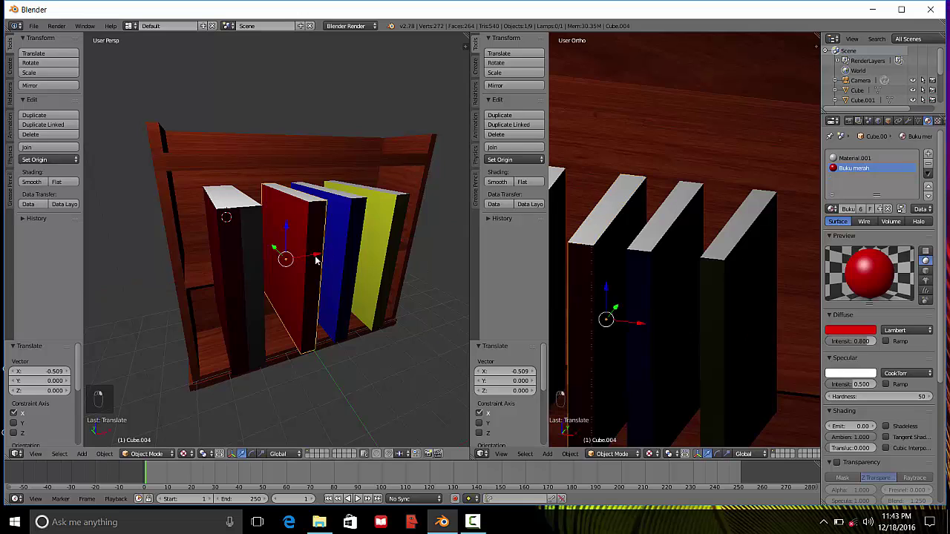
click(308, 254)
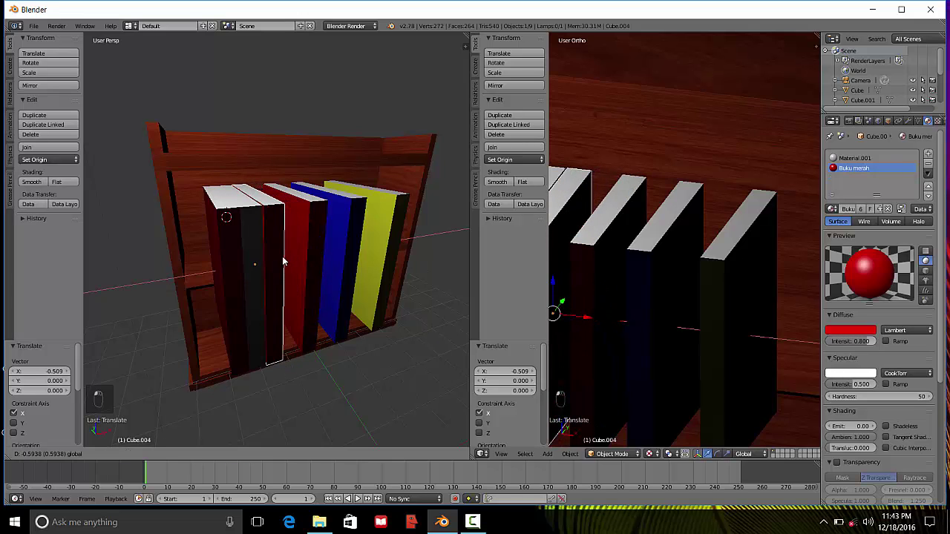
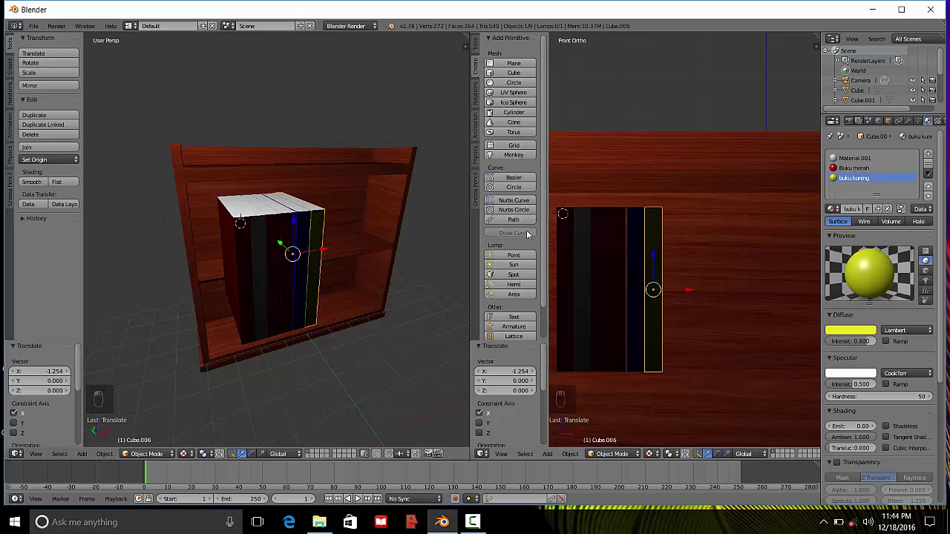
- Slide a red book sideways along the row so it sits beside its neighbour
middle_click(277, 229)
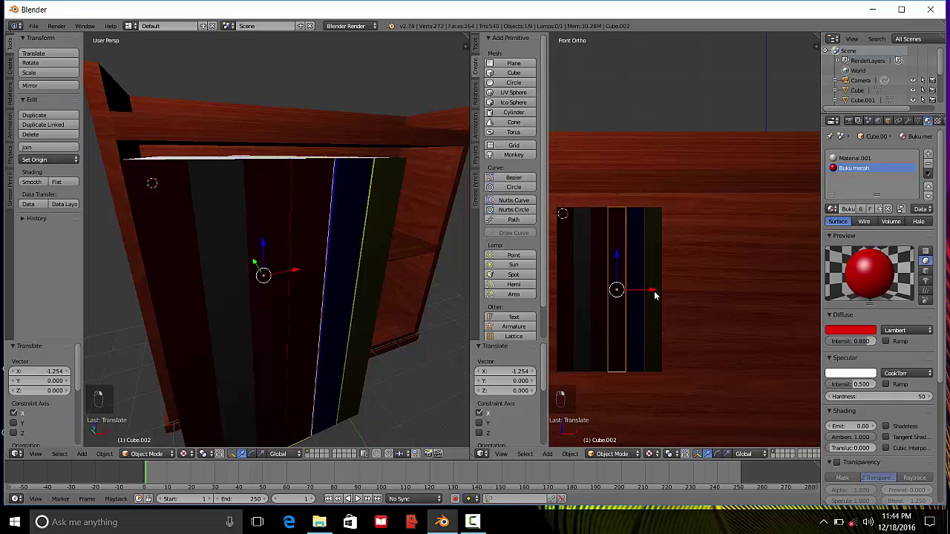
click(656, 290)
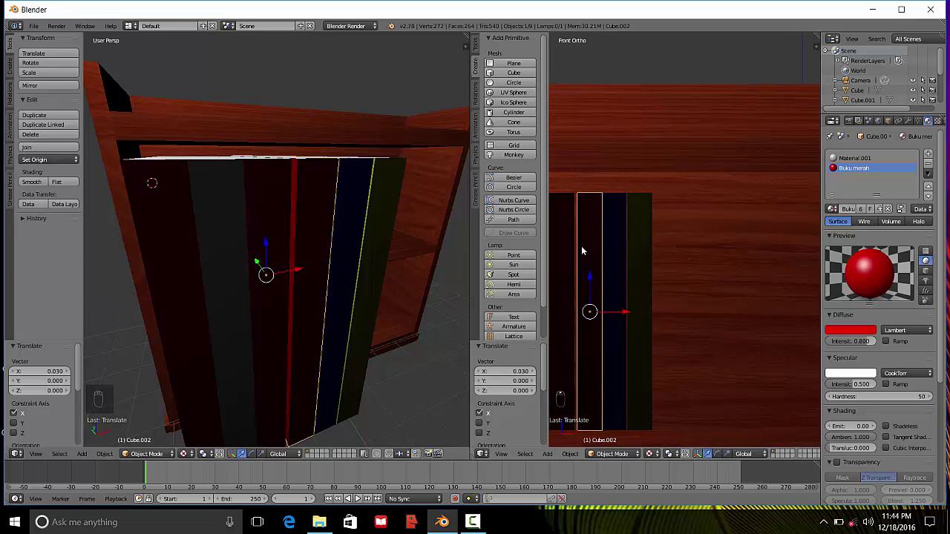
drag(586, 241, 623, 302)
click(624, 302)
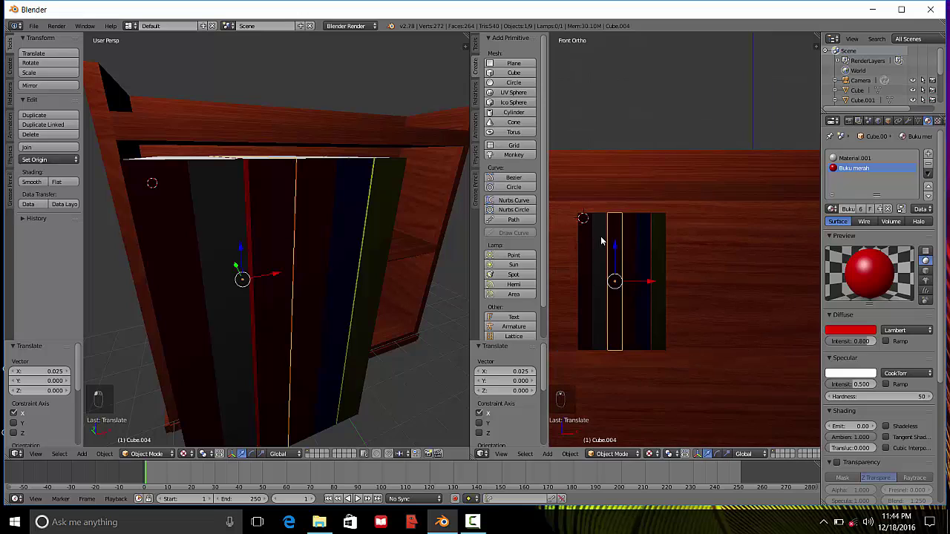
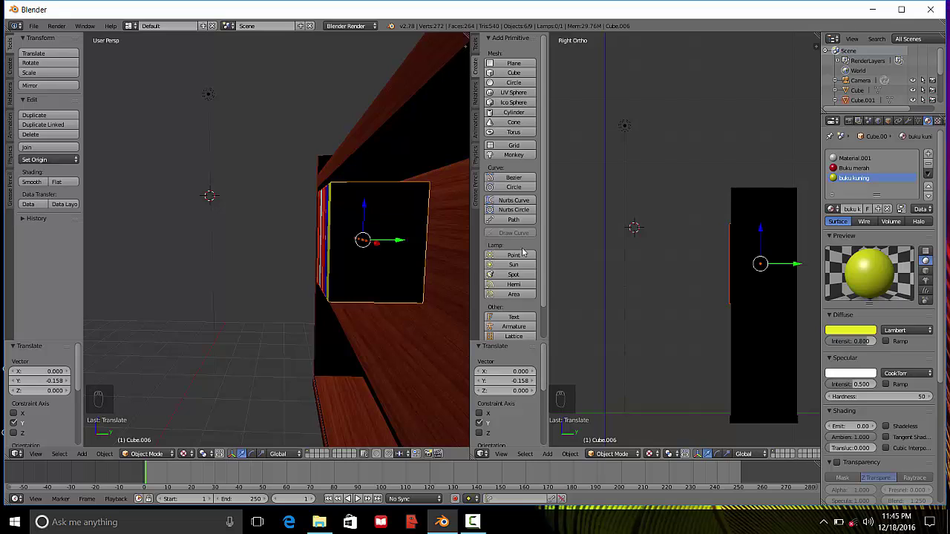
key(s)
key(y)
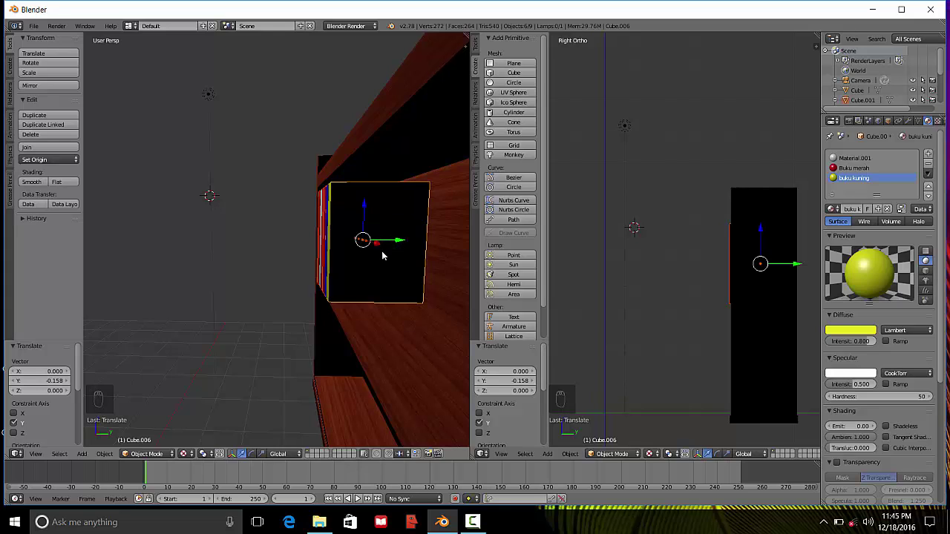
key(s)
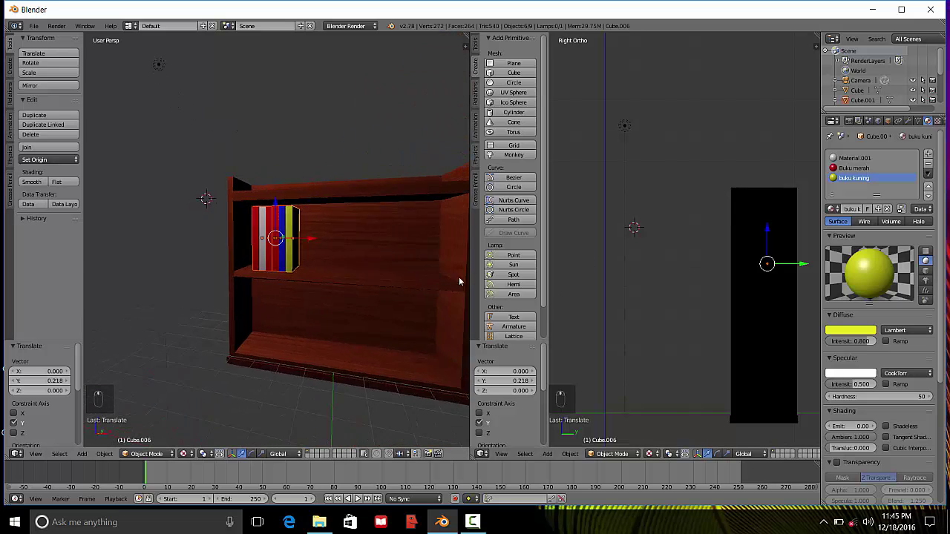
- Orbit to the cabinet front, zoom on the books and look up at the lamp
drag(306, 239, 250, 239)
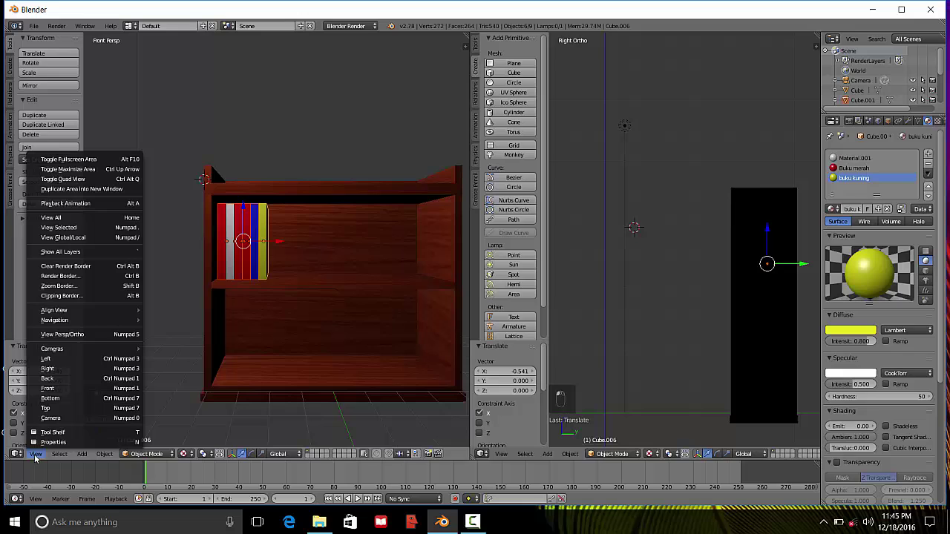
drag(221, 219, 151, 301)
drag(192, 308, 263, 251)
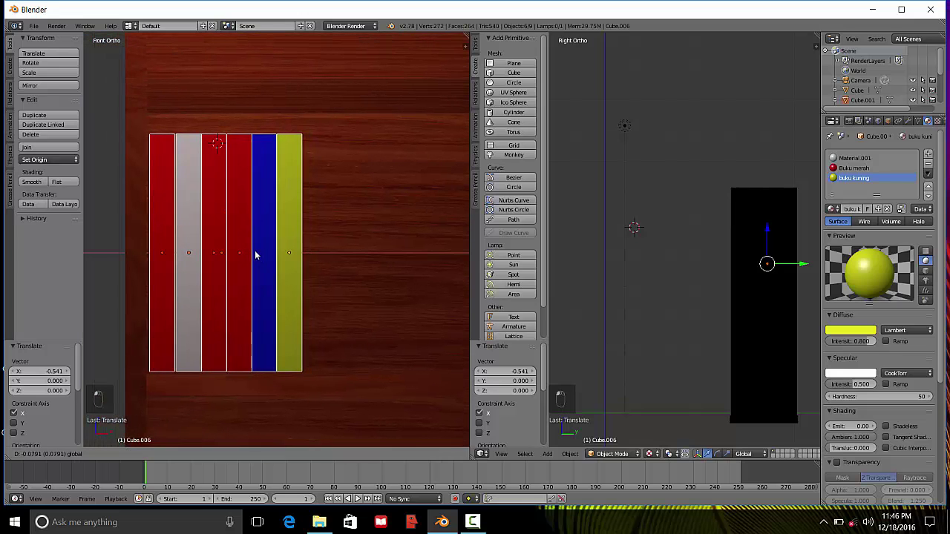
drag(267, 250, 325, 239)
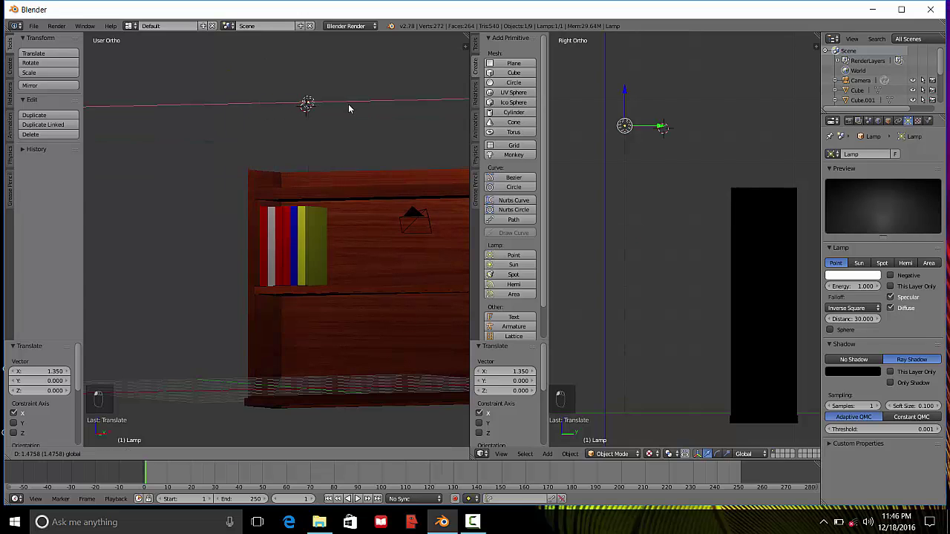
- Set the lamp in place and orbit the view to bring the books and camera into sight
click(410, 118)
middle_click(374, 174)
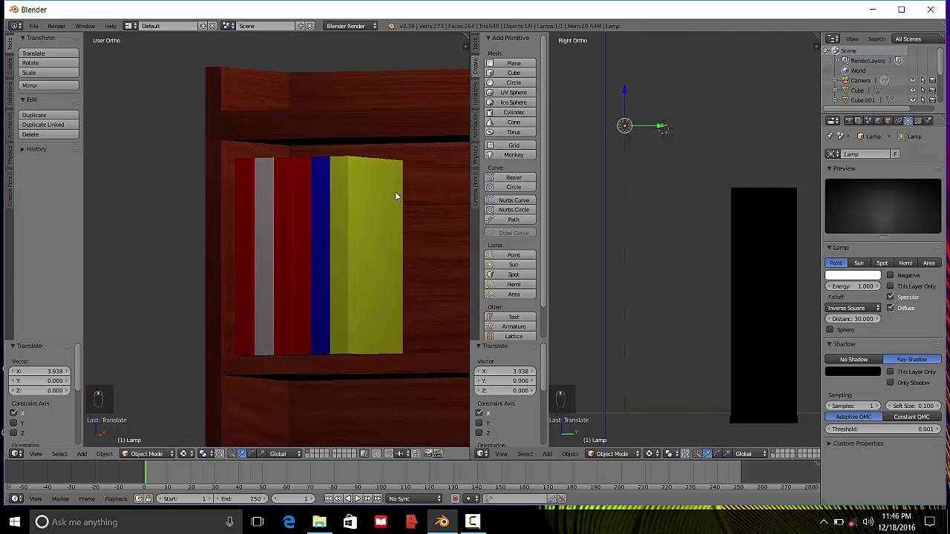
drag(370, 207, 436, 282)
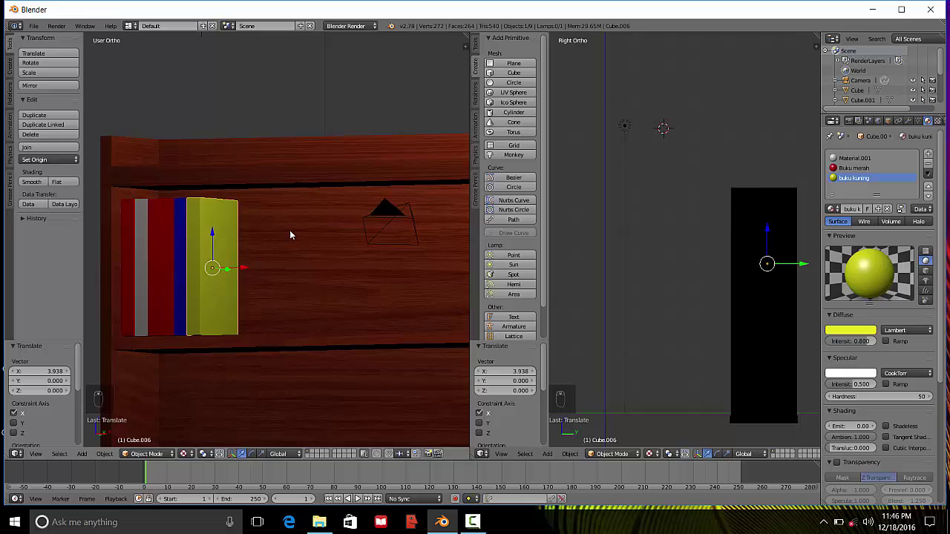
drag(214, 224, 319, 221)
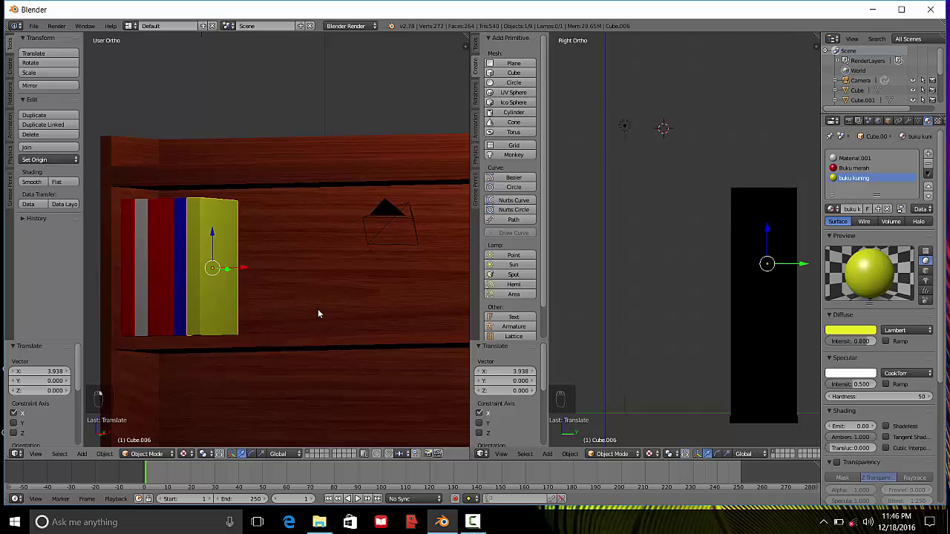
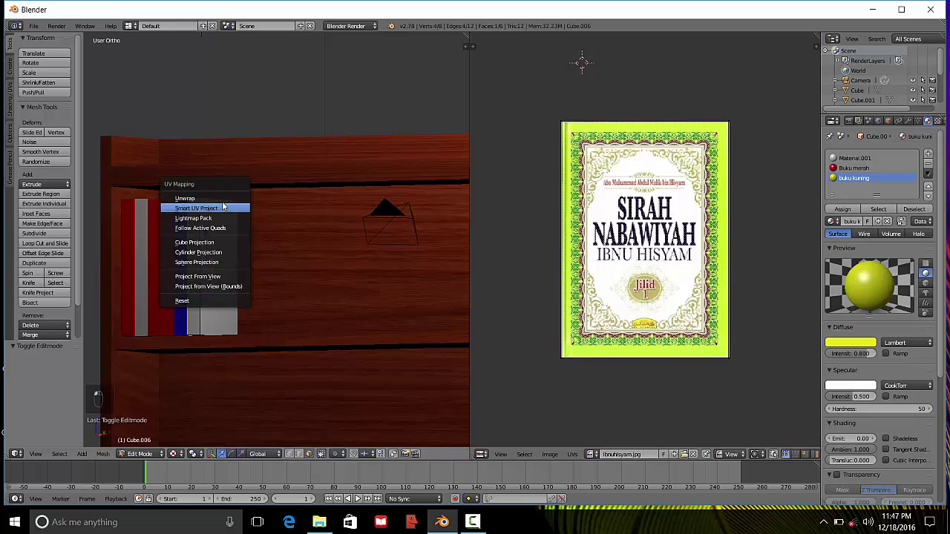
- Unwrap the selected book with Smart UV Project onto the Sirah Nabawiyah cover
key(u)
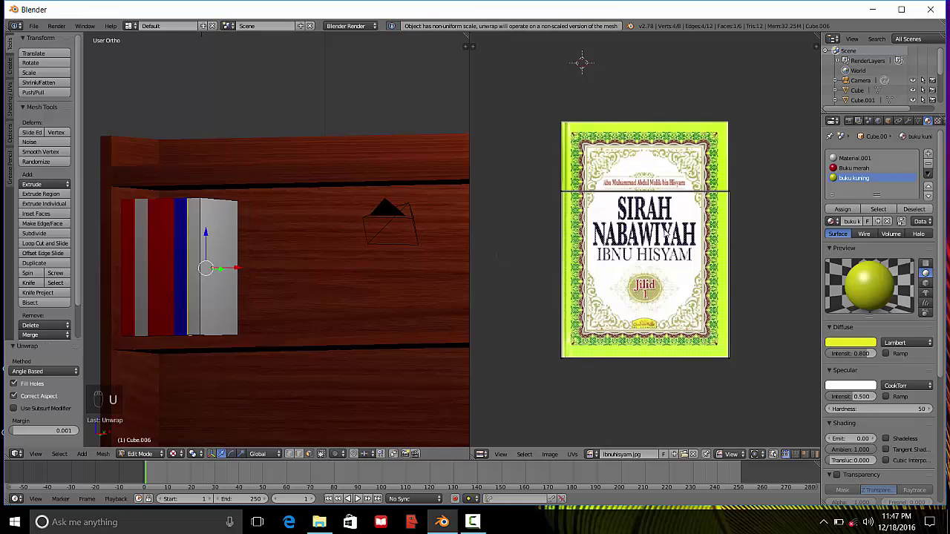
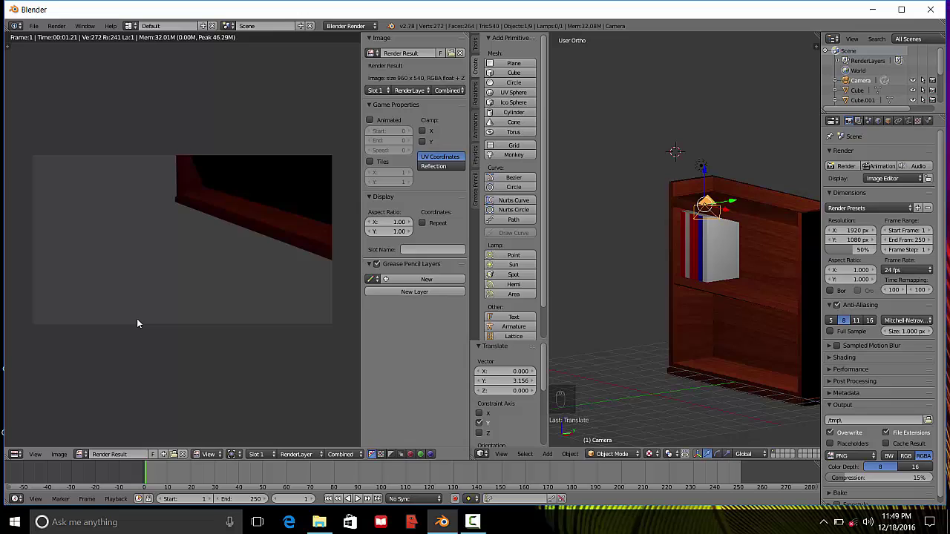
- Render the re-aimed camera view of the shelf and return from the render to the scene
key(Escape)
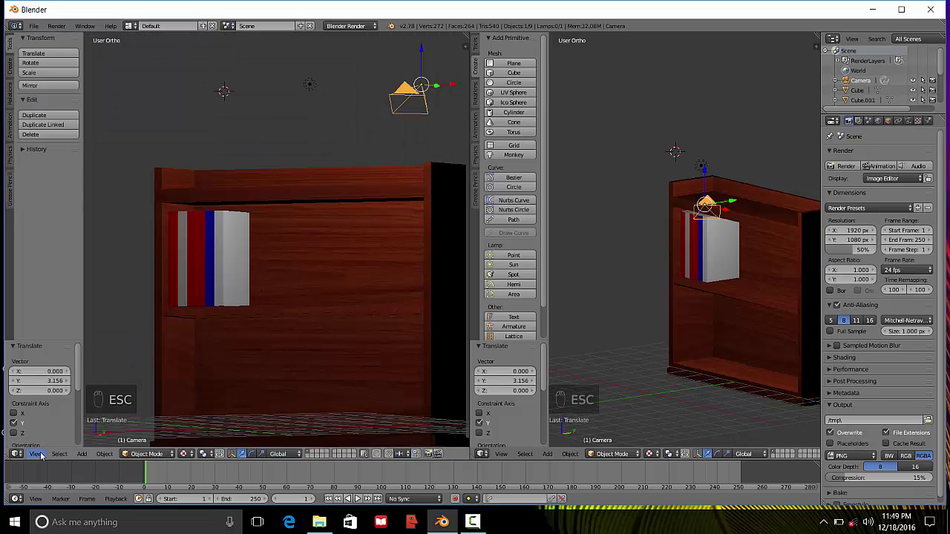
key(Escape)
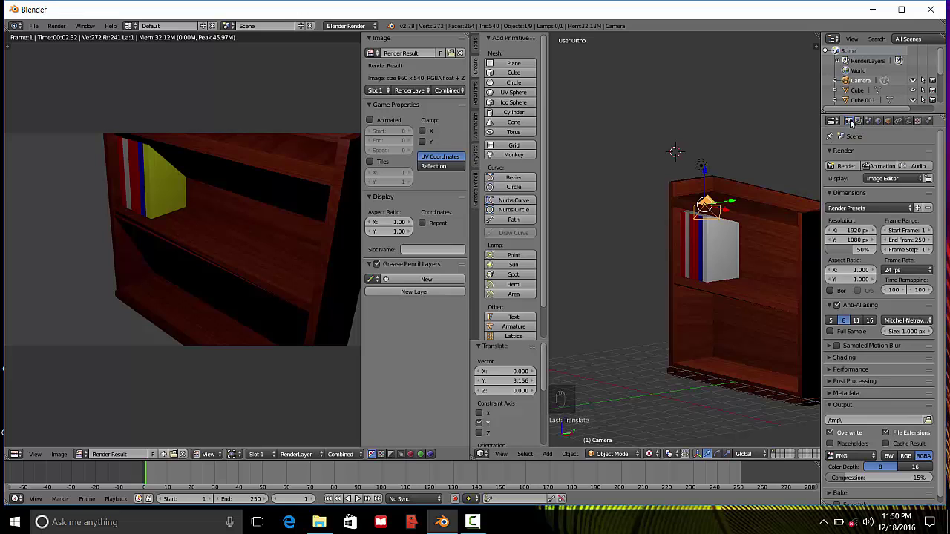
key(Escape)
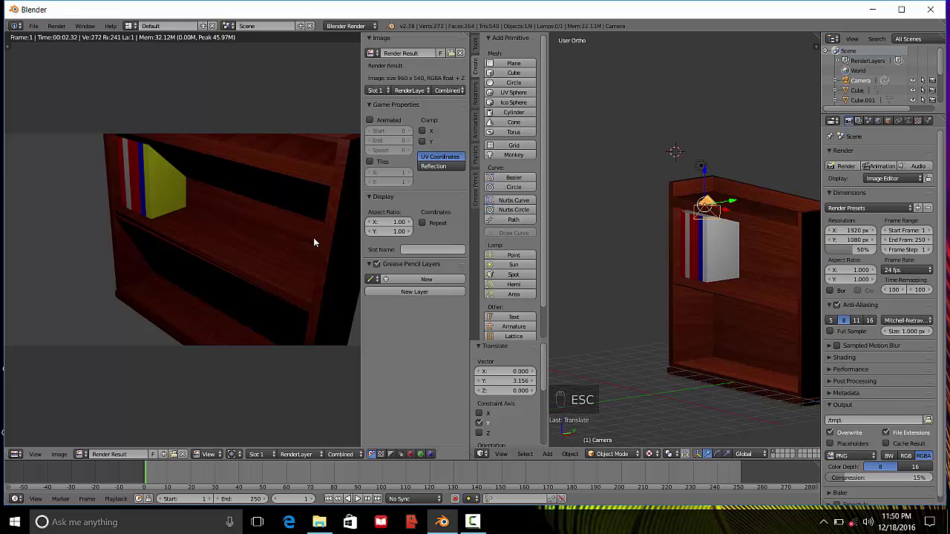
key(Escape)
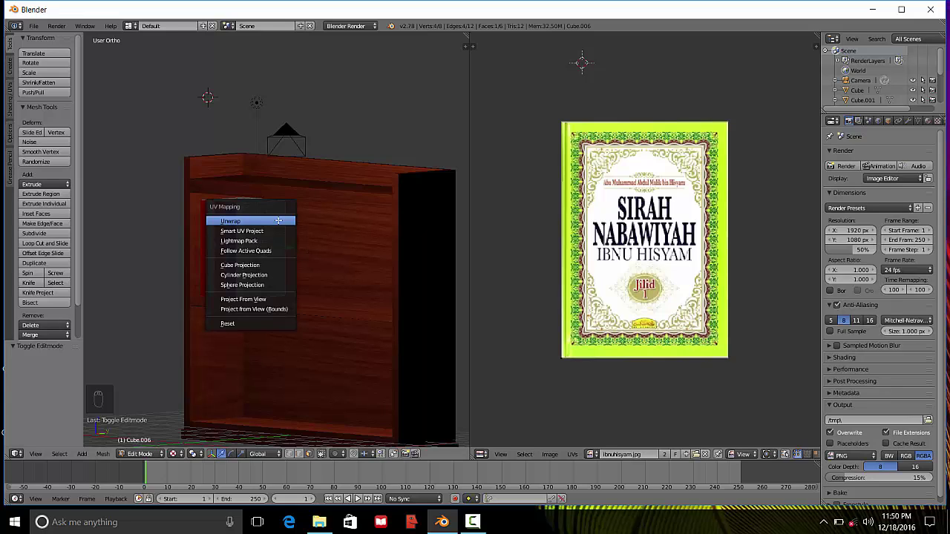
- Unwrap the book face onto the cover image and select a corner of its UV outline to stretch
key(u)
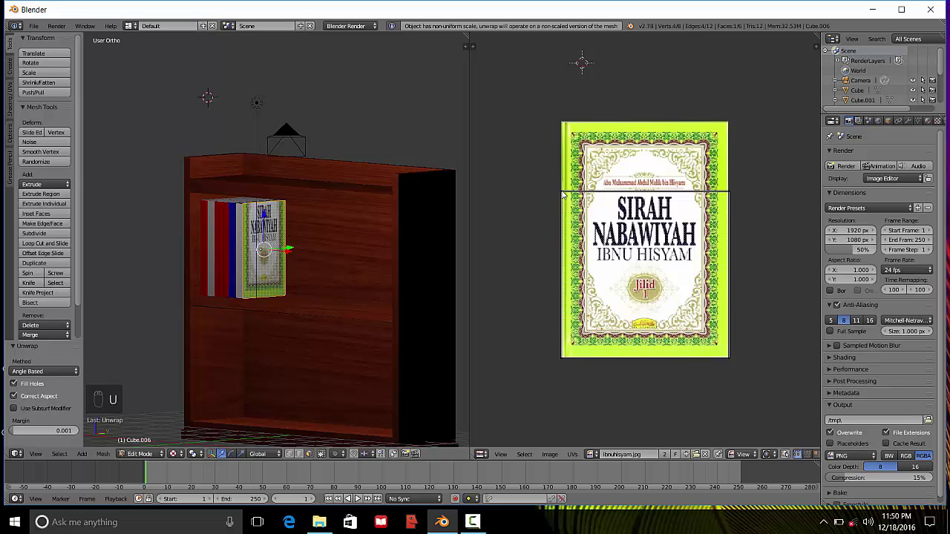
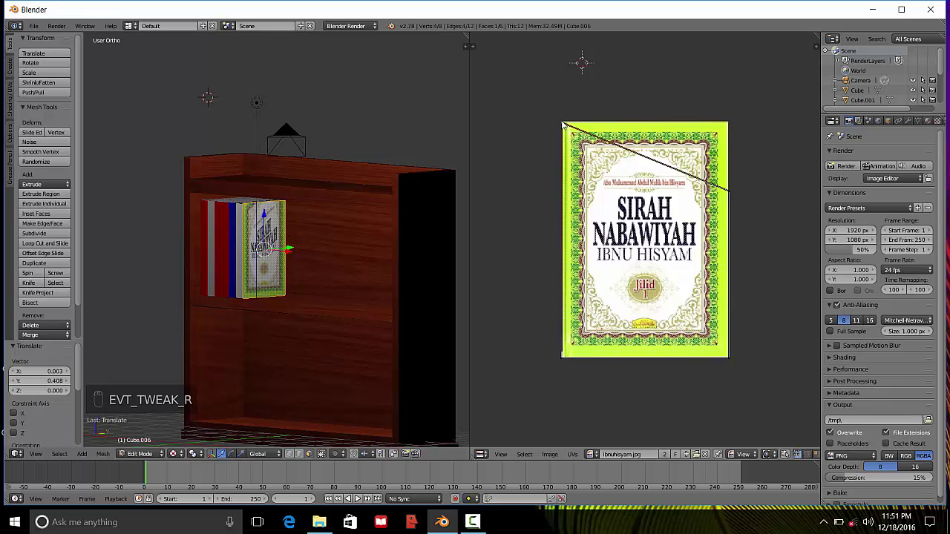
right_click(731, 156)
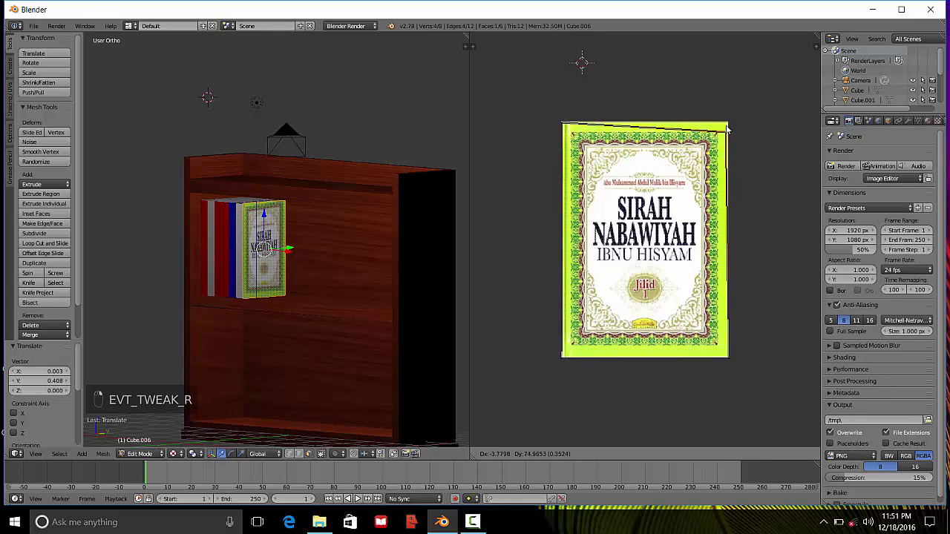
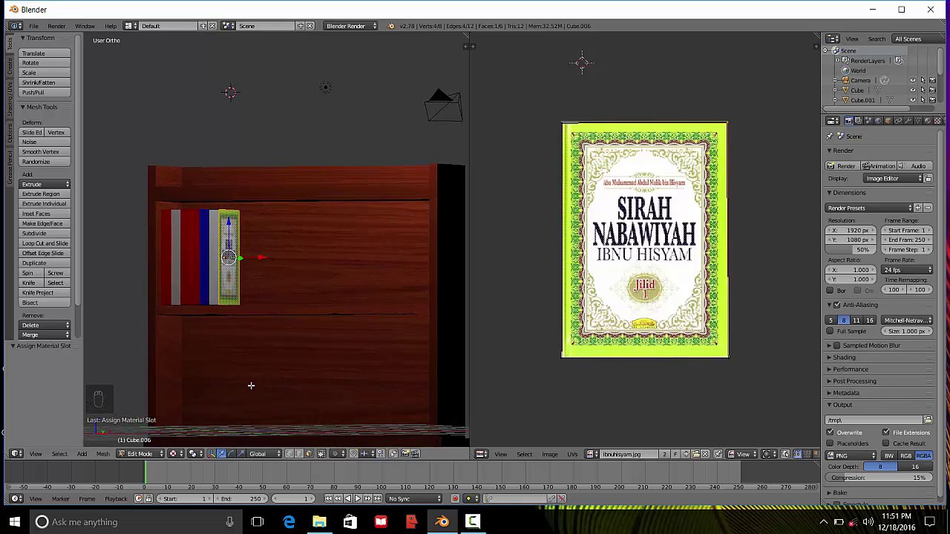
- Slide the cover book along the shelf and rotate it to lean against the blue book
click(157, 437)
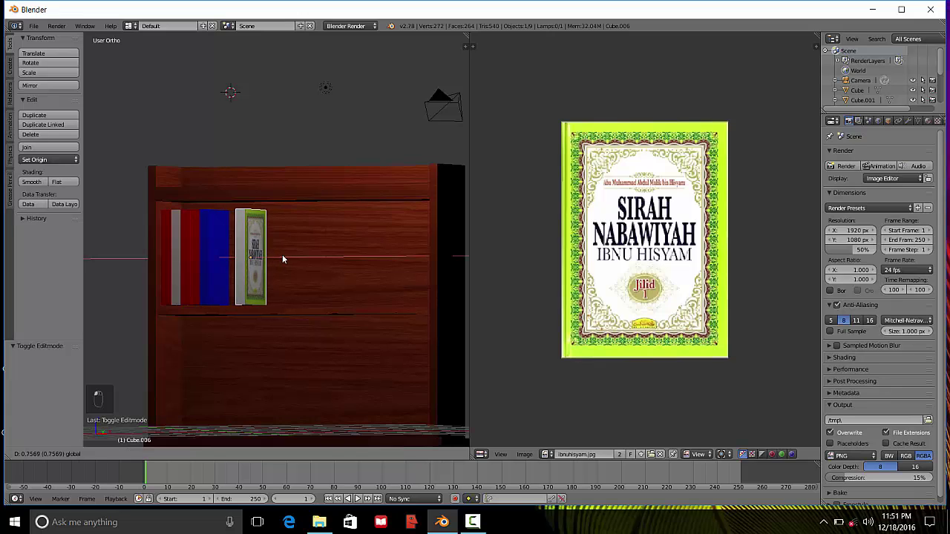
drag(276, 255, 202, 392)
middle_click(202, 393)
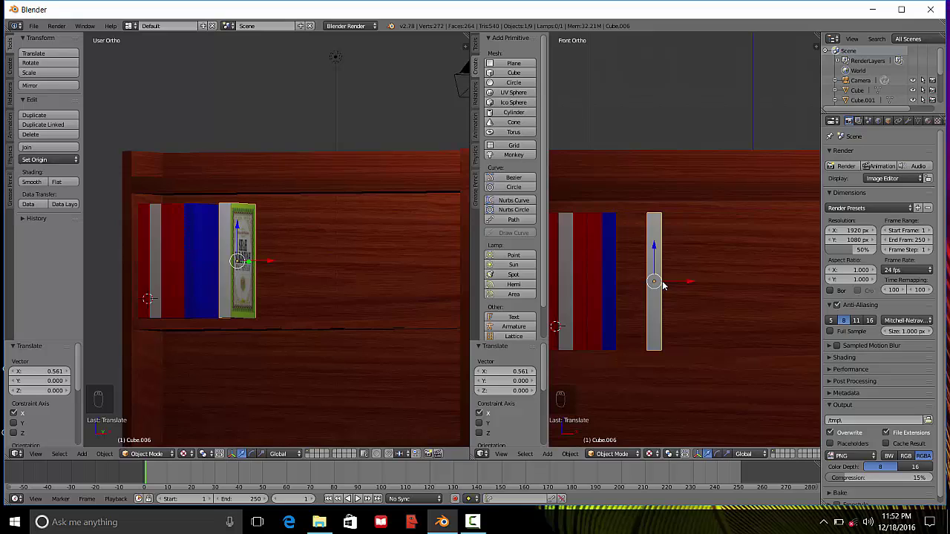
key(r)
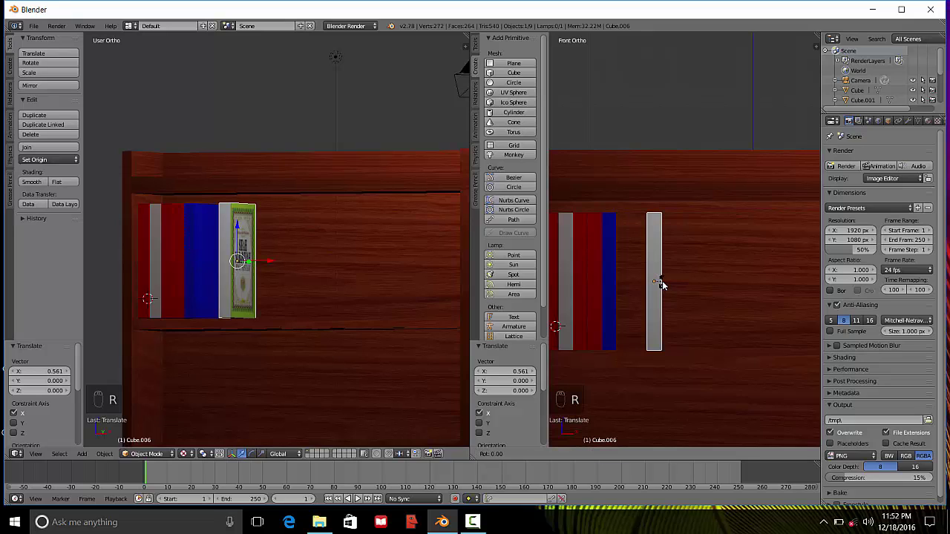
key(r)
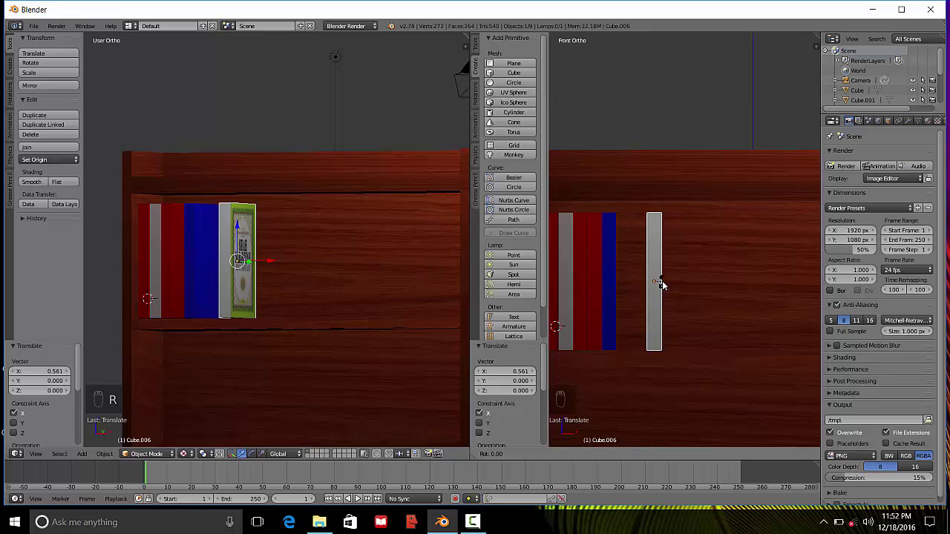
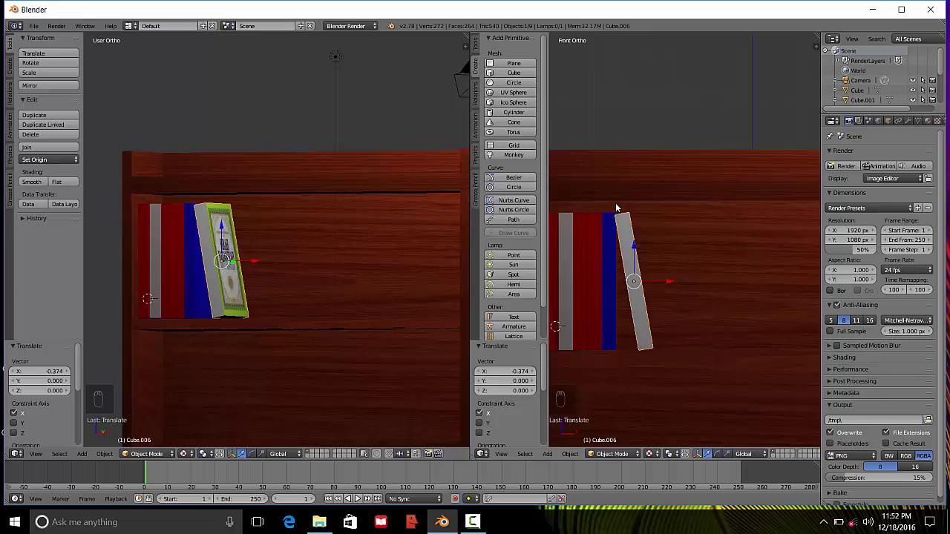
click(635, 311)
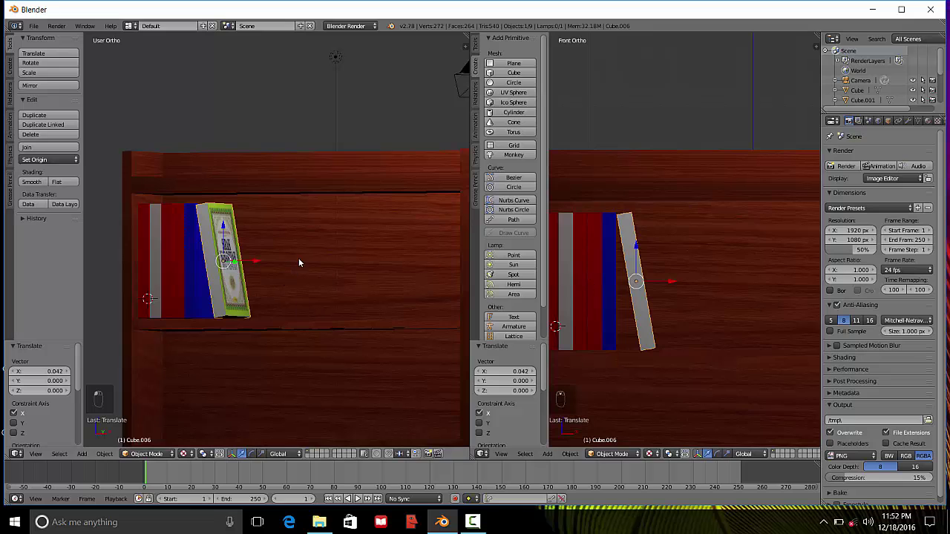
drag(299, 269, 279, 250)
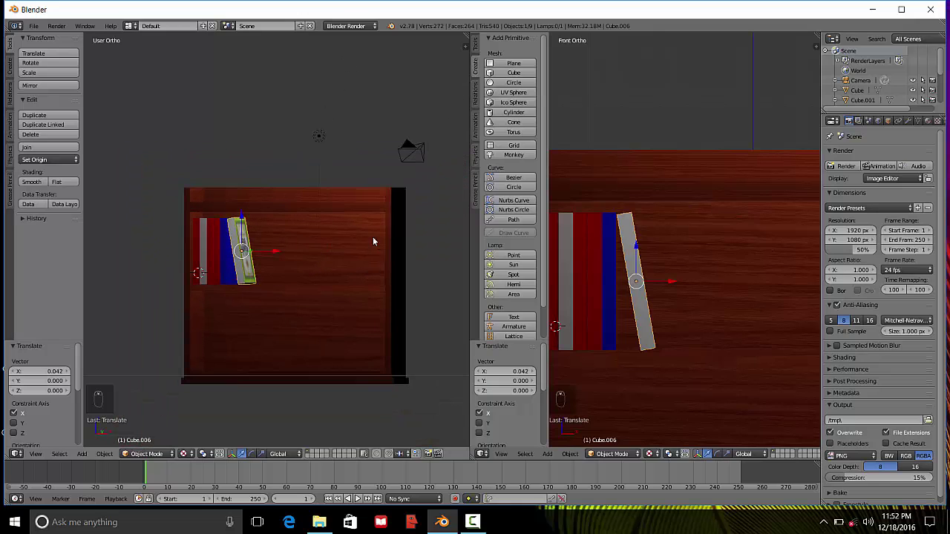
- Orbit the view around the cabinet before adding the point lamp
middle_click(357, 240)
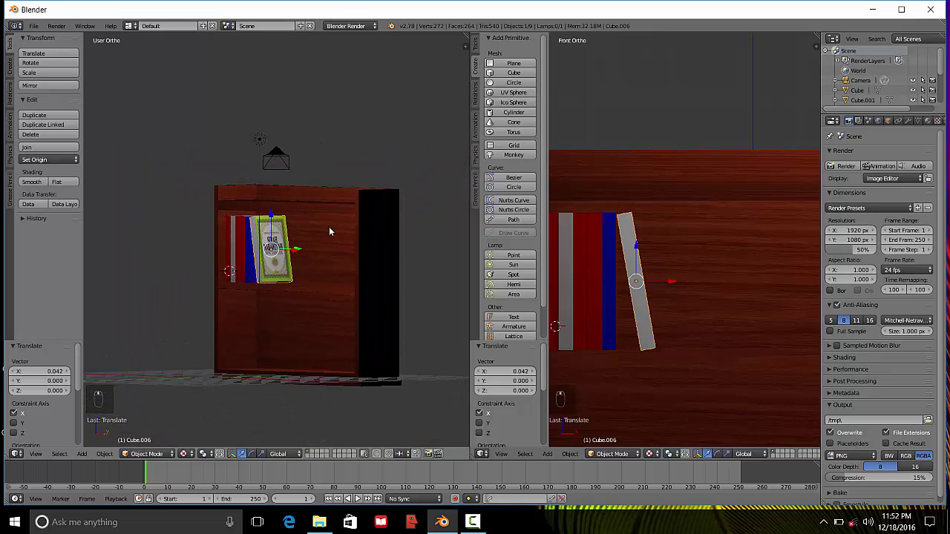
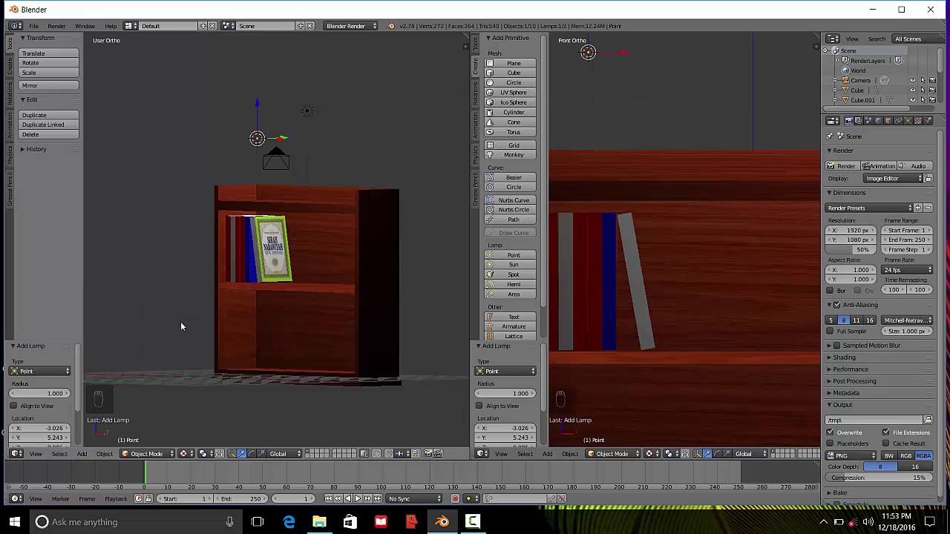
- Place the new lamp beside and above the cabinet, sliding it along one axis to brighten the books
click(283, 144)
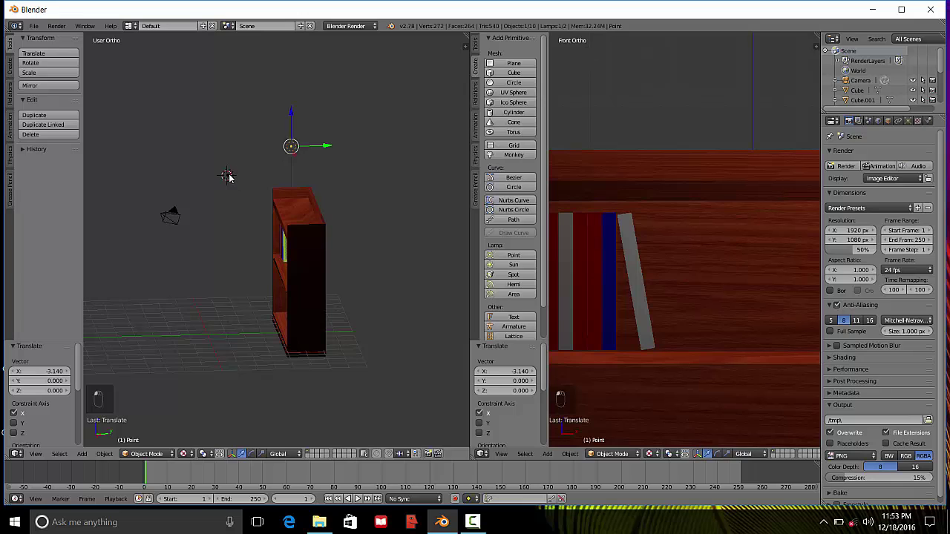
drag(232, 177, 225, 116)
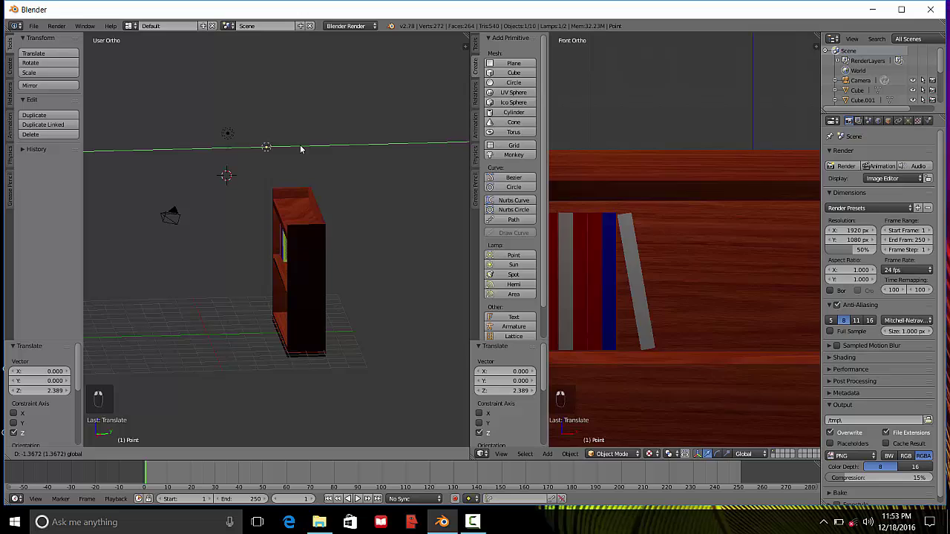
click(274, 149)
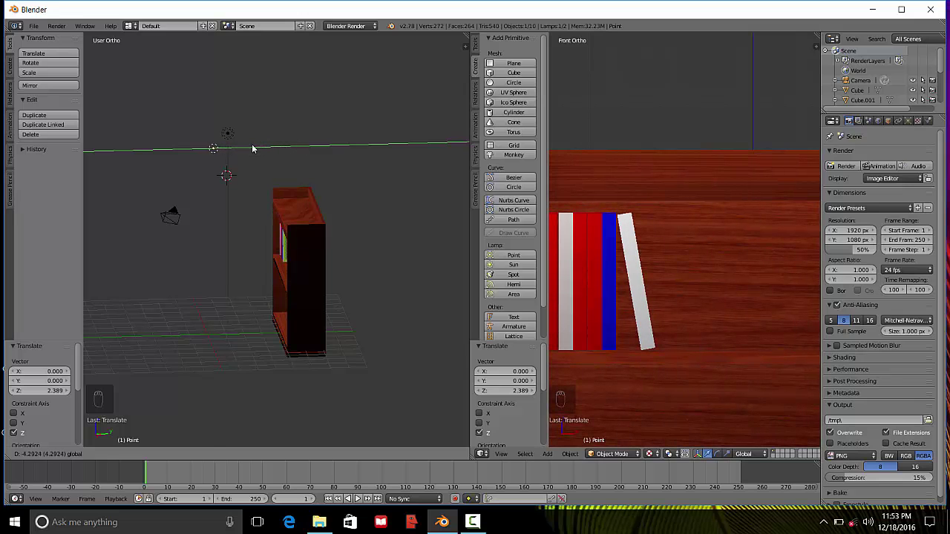
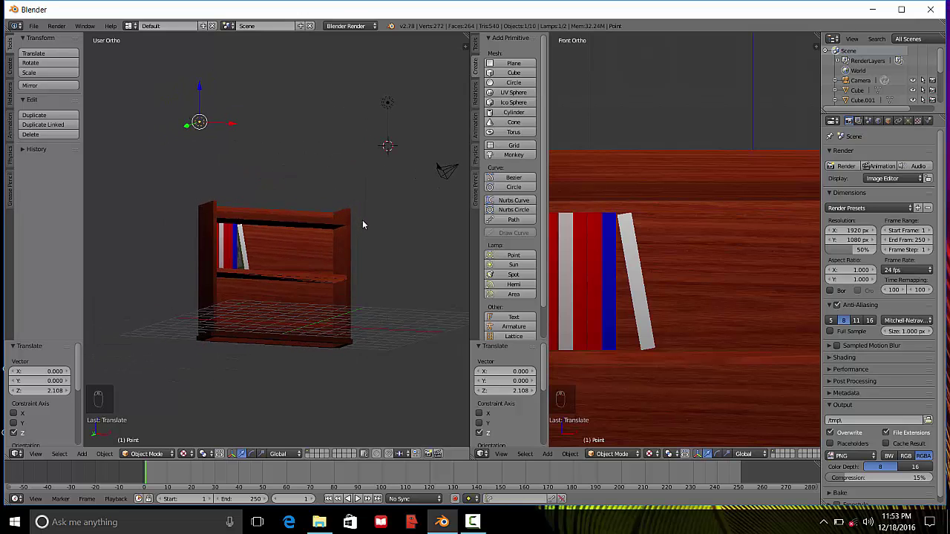
middle_click(349, 264)
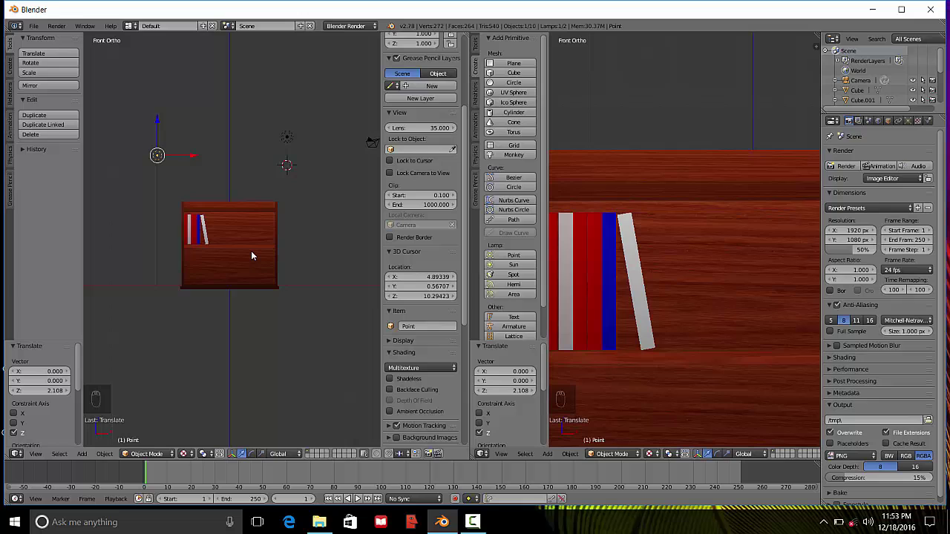
drag(254, 254, 296, 215)
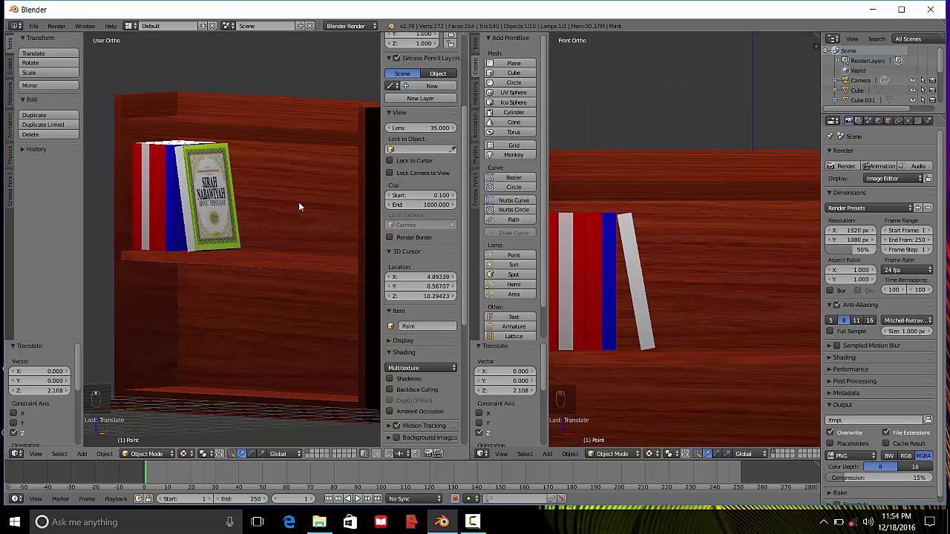
middle_click(325, 207)
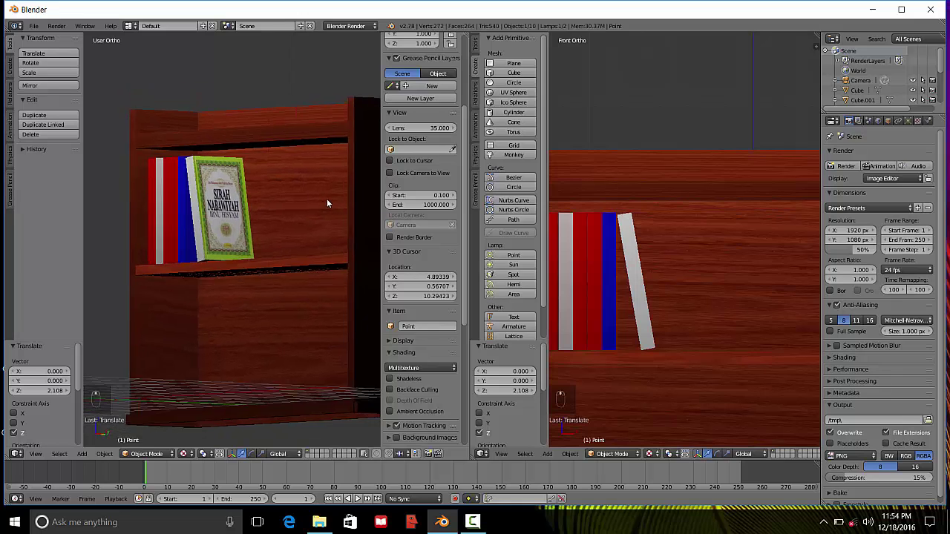